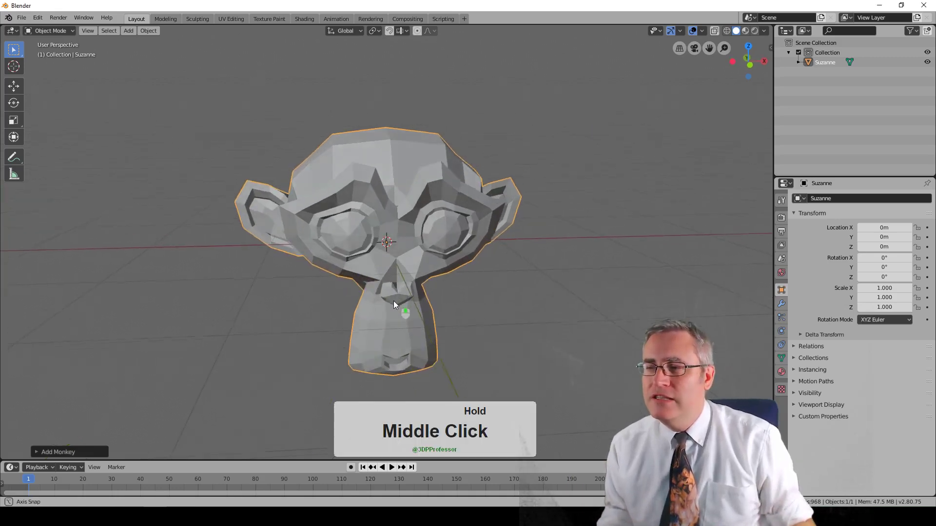
Check the scene from front and right-side views, then move the newest icosphere to the lower left.
left_click_drag(394, 297, 390, 291)
left_click_drag(390, 291, 390, 291)
key("KP_1")
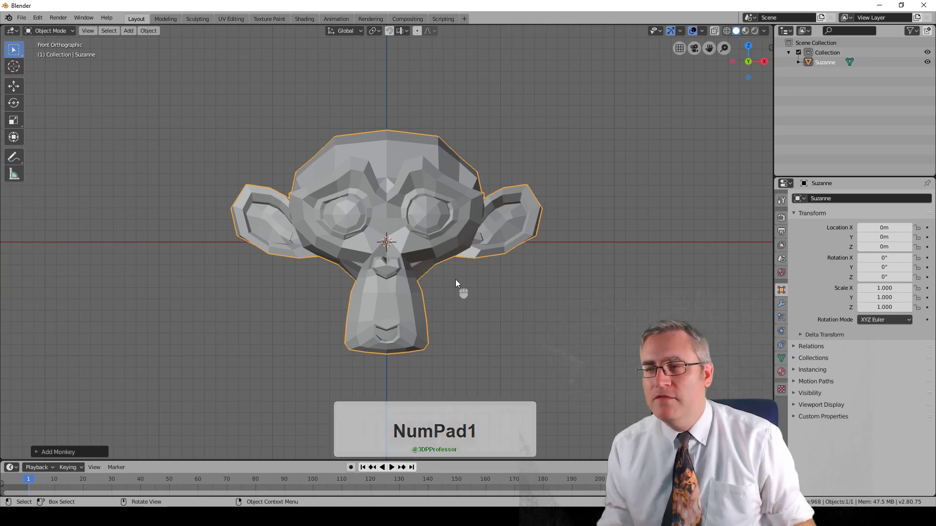
left_click_drag(451, 277, 334, 283)
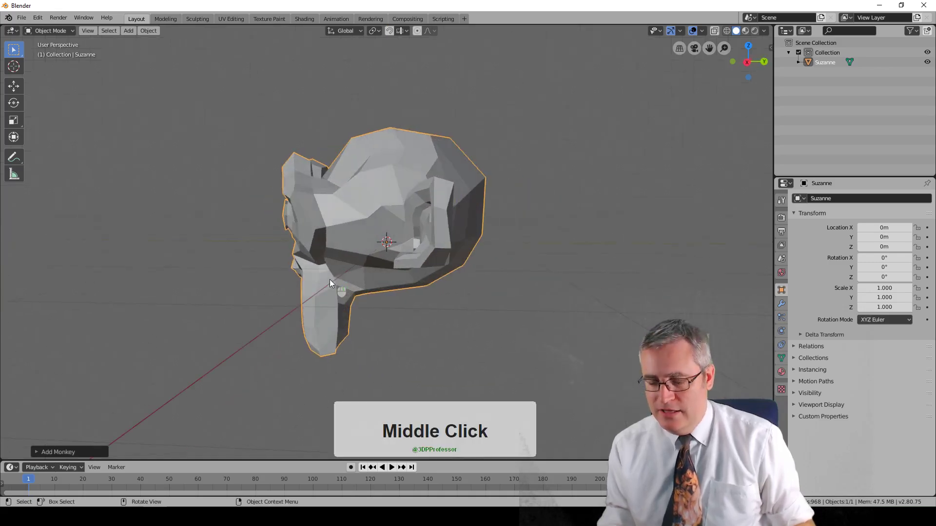
key("KP_3")
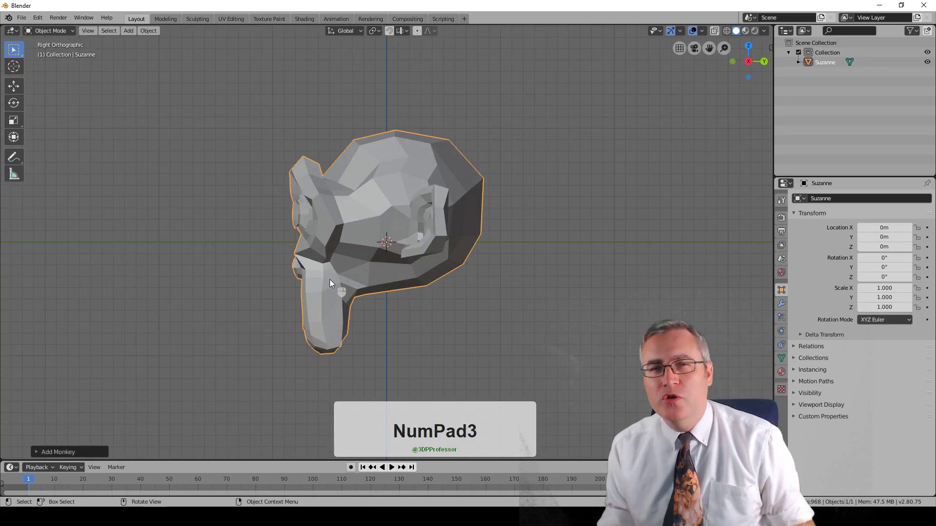
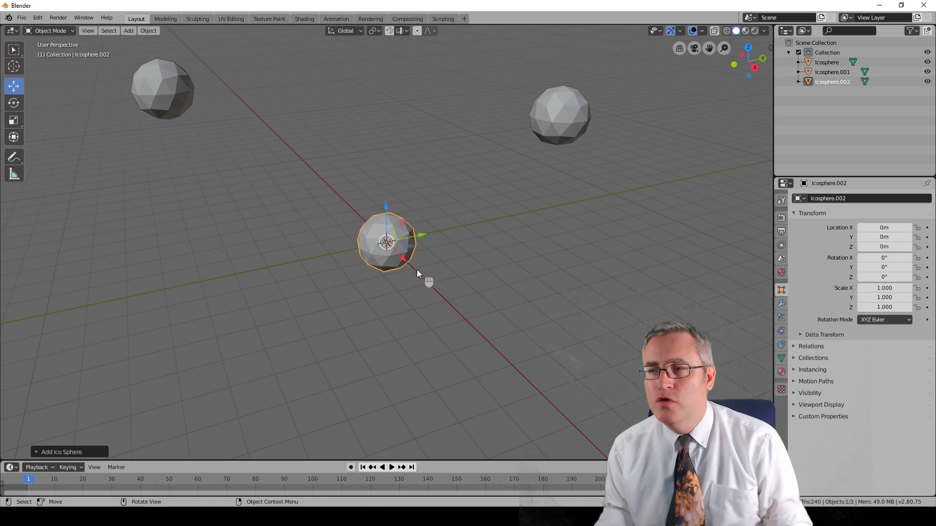
left_click_drag(388, 239, 375, 206)
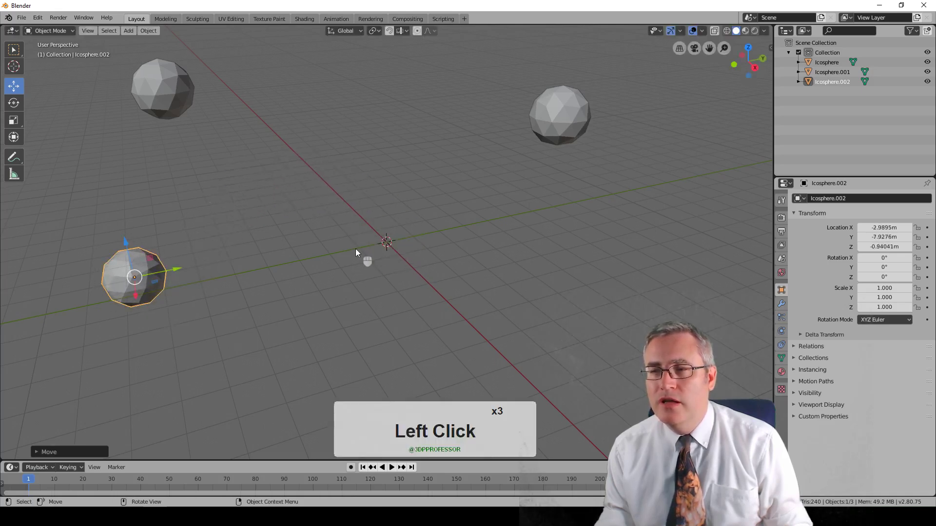
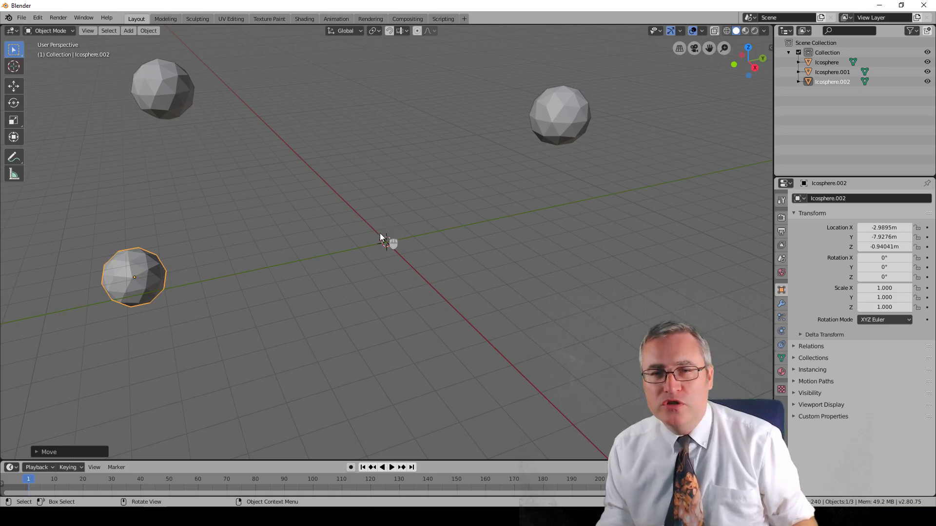
Add five icospheres via Shift+A and drop each at a different spot across the grid.
key("shift+a")
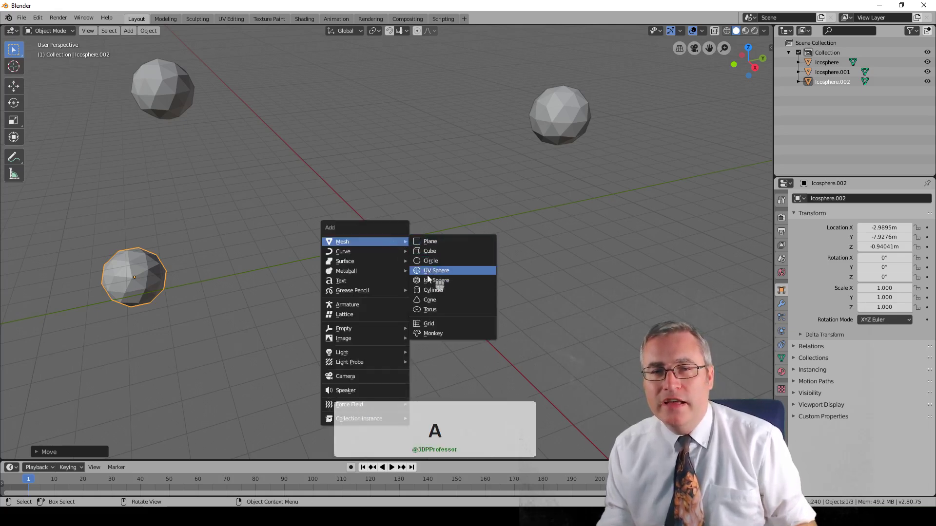
left_click(433, 284)
key("g")
left_click(636, 338)
key("shift+a")
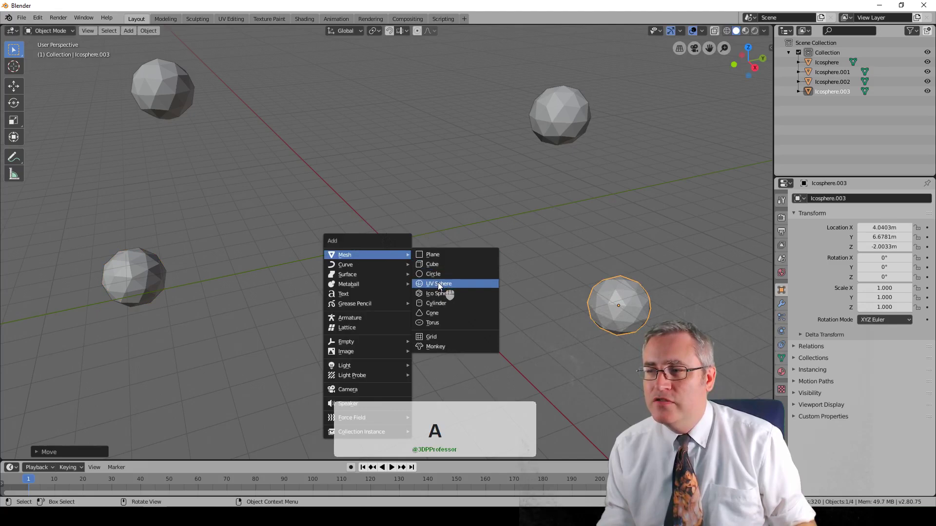
left_click(440, 296)
key("g")
left_click(386, 161)
key("shift+a")
left_click(437, 260)
key("g")
left_click(497, 200)
key("shift+a")
left_click(448, 280)
key("g")
left_click(355, 376)
key("shift+a")
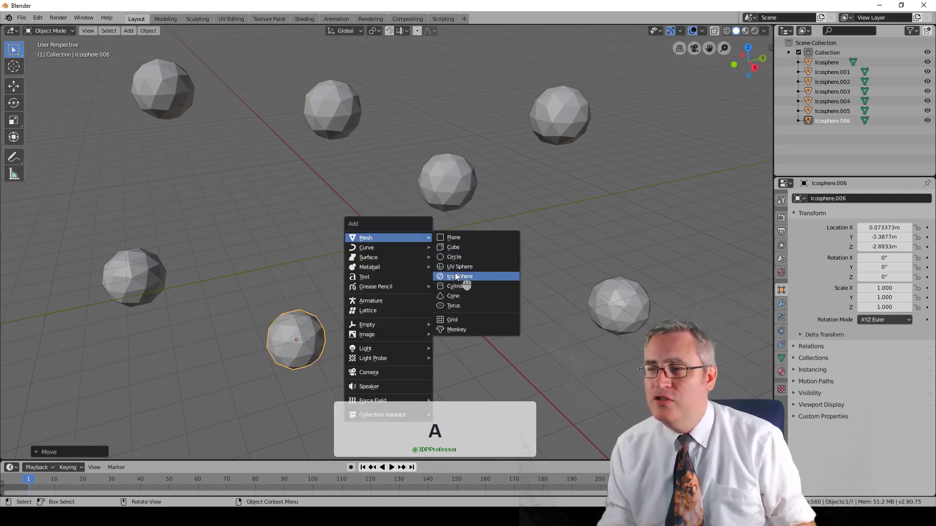
left_click(457, 278)
key("g")
left_click(484, 347)
Add six more icospheres, scattering them from the far left to the lower right of the grid.
key("shift+a")
left_click(413, 298)
key("g")
left_click(272, 230)
key("shift+a")
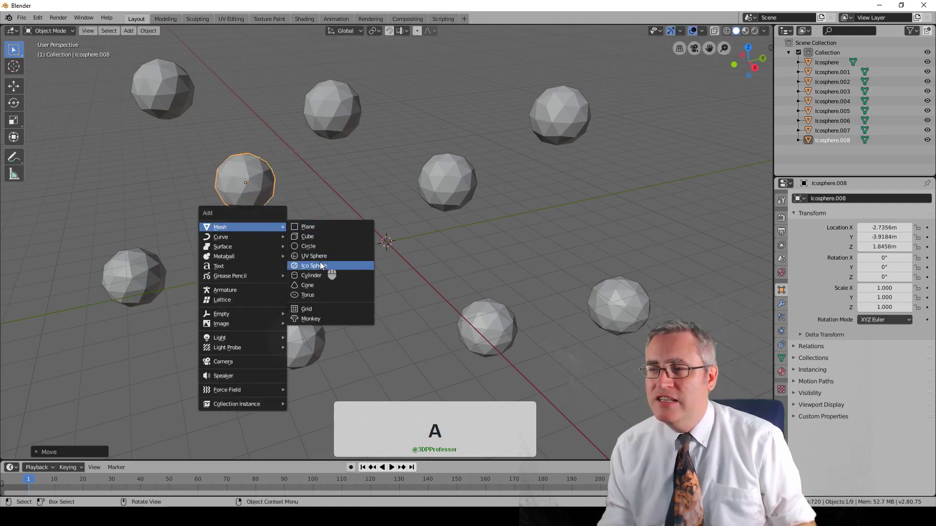
left_click(323, 266)
key("g")
left_click(521, 256)
key("shift+a")
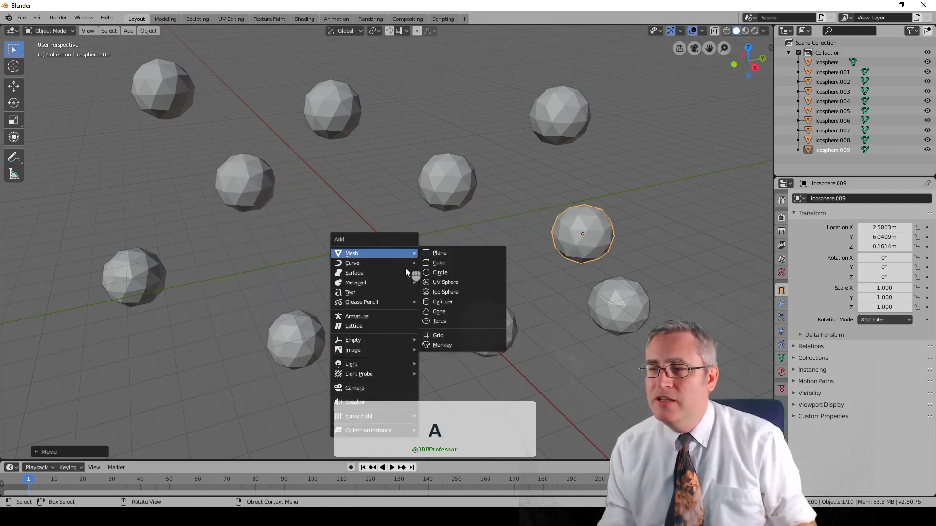
left_click(437, 294)
key("g")
left_click(212, 433)
key("shift+a")
left_click(411, 323)
key("g")
left_click(451, 128)
key("shift+a")
left_click(408, 280)
key("g")
left_click_drag(412, 364, 373, 299)
key("shift+a")
left_click(414, 329)
key("g")
left_click(605, 434)
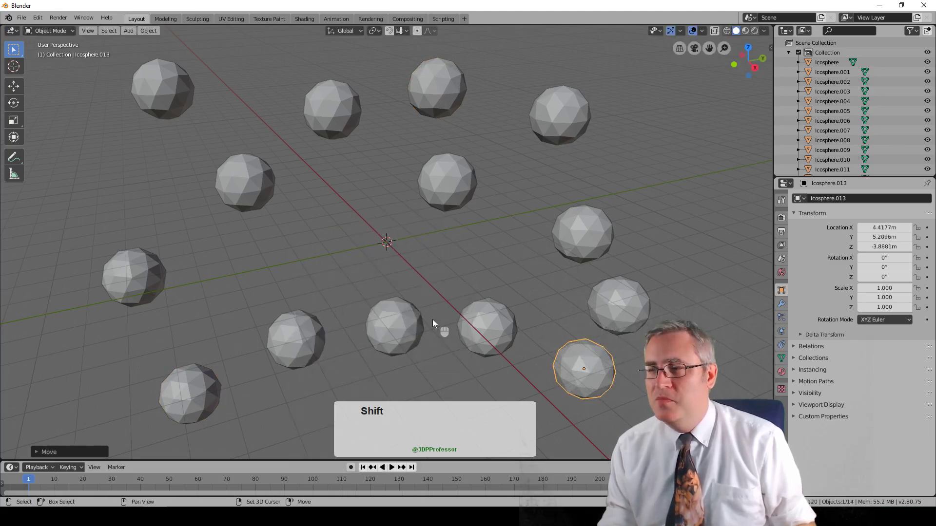
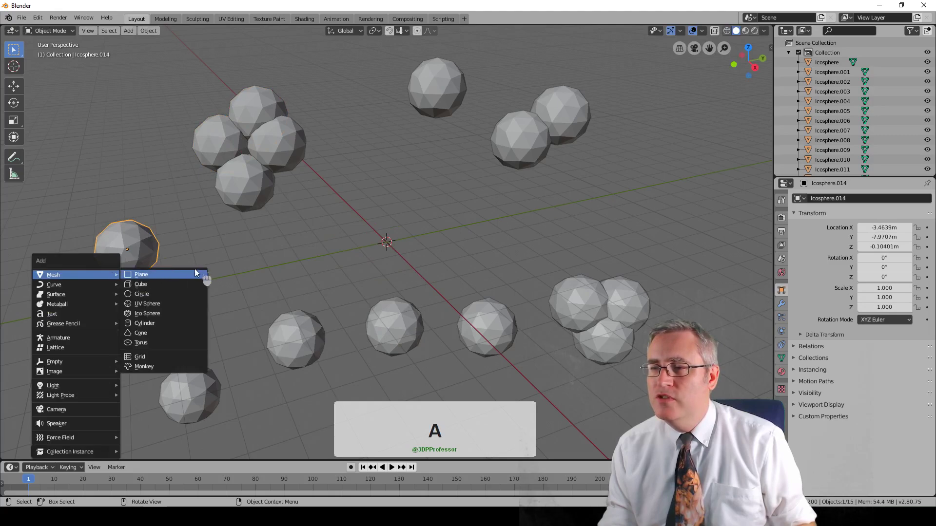
Add one more icosphere beside the top sphere and slide another into a tight cluster.
left_click(176, 319)
key("g")
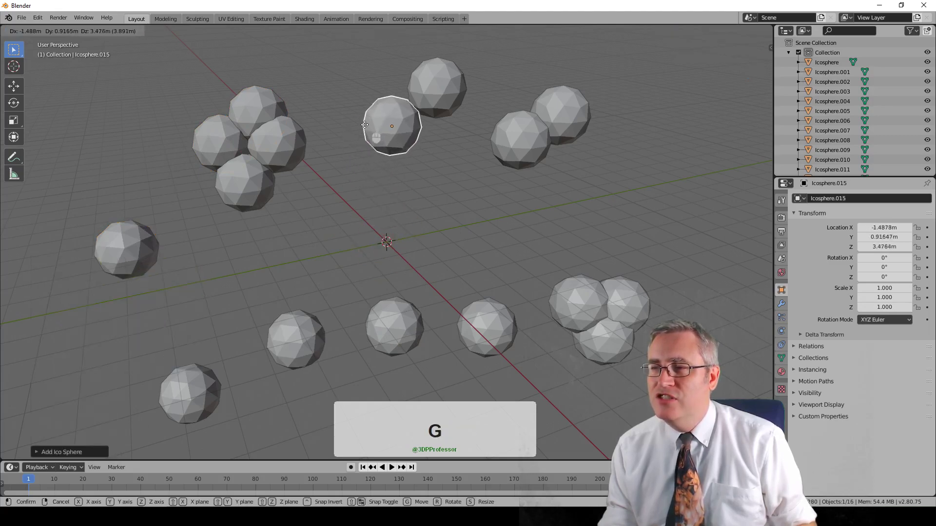
left_click(375, 121)
left_click(389, 332)
key("g")
left_click_drag(314, 362, 406, 352)
key("shift+a")
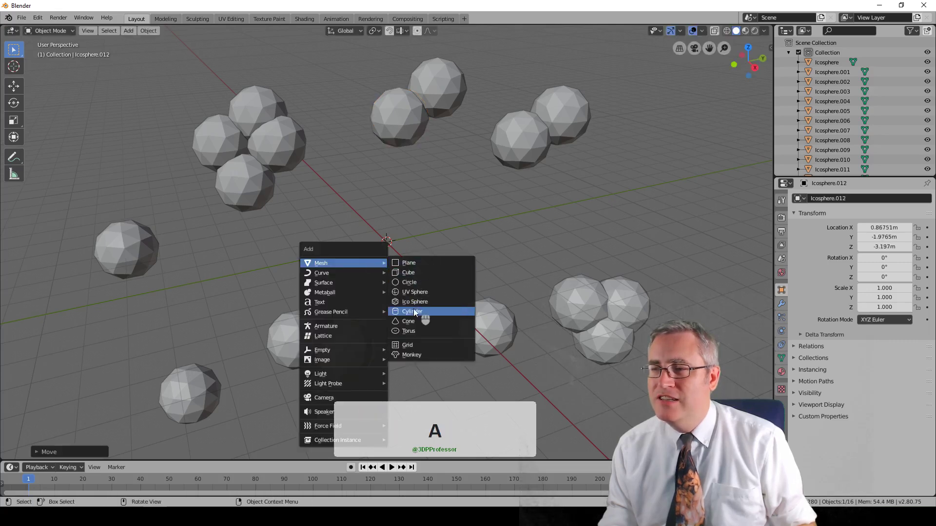
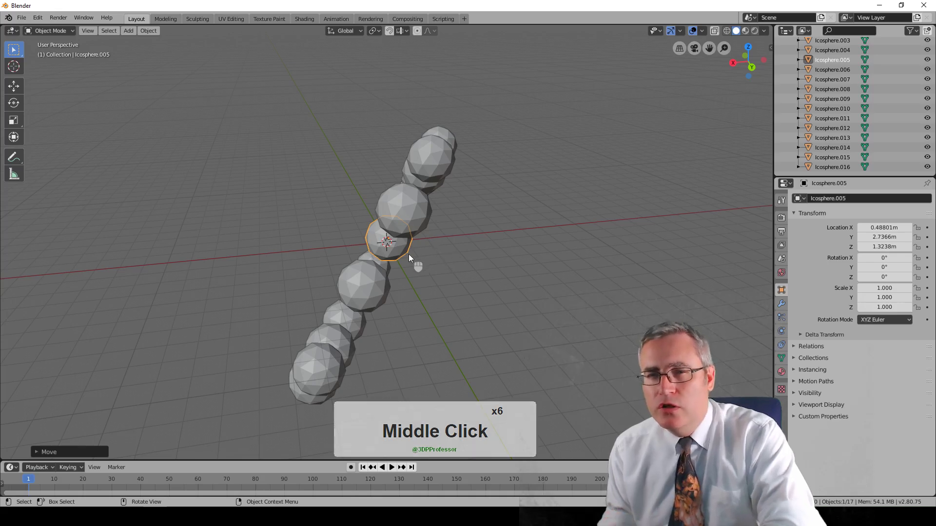
left_click_drag(404, 273, 408, 266)
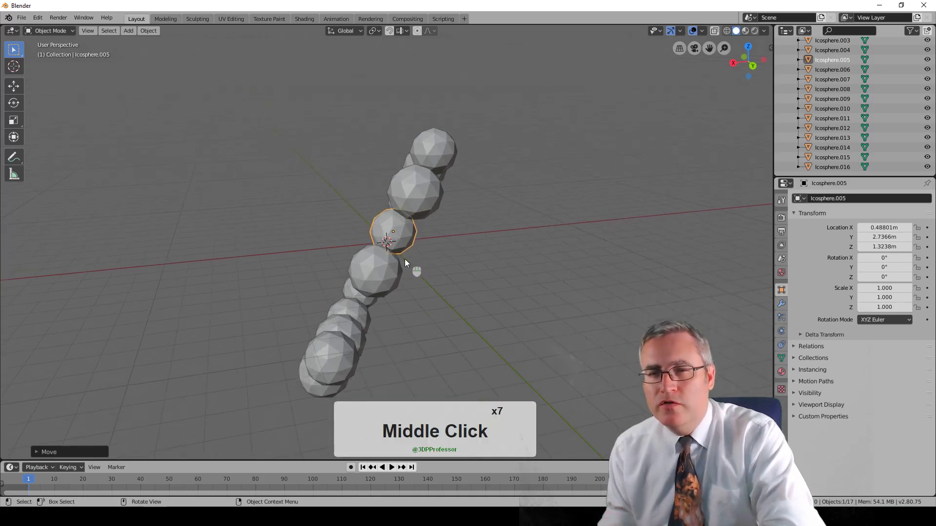
left_click_drag(427, 241, 371, 274)
left_click_drag(406, 247, 392, 265)
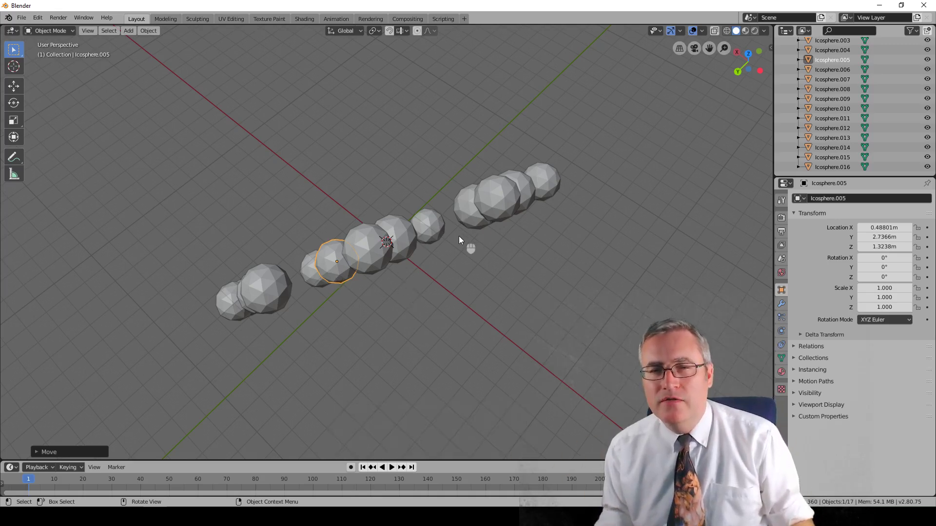
Add three tori and place them upper left, right, and near the front left of the icospheres.
scroll("down", 3)
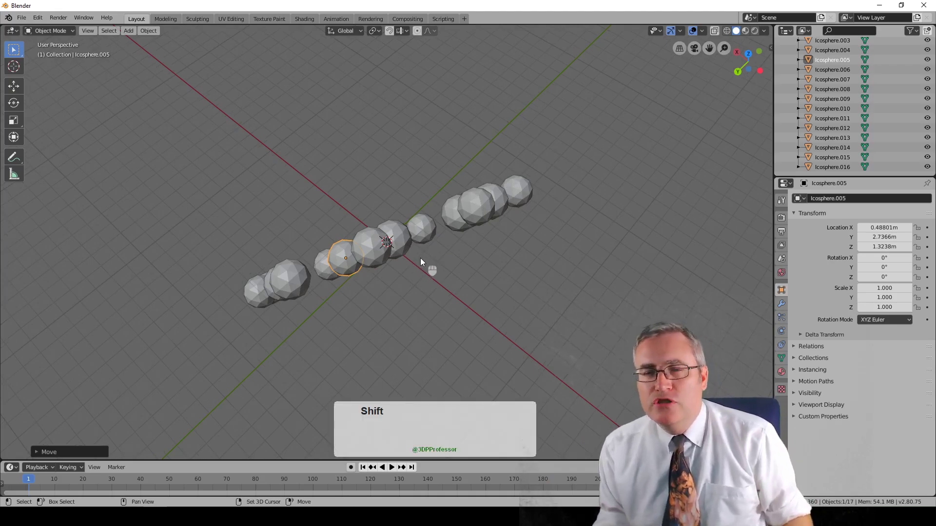
key("shift+a")
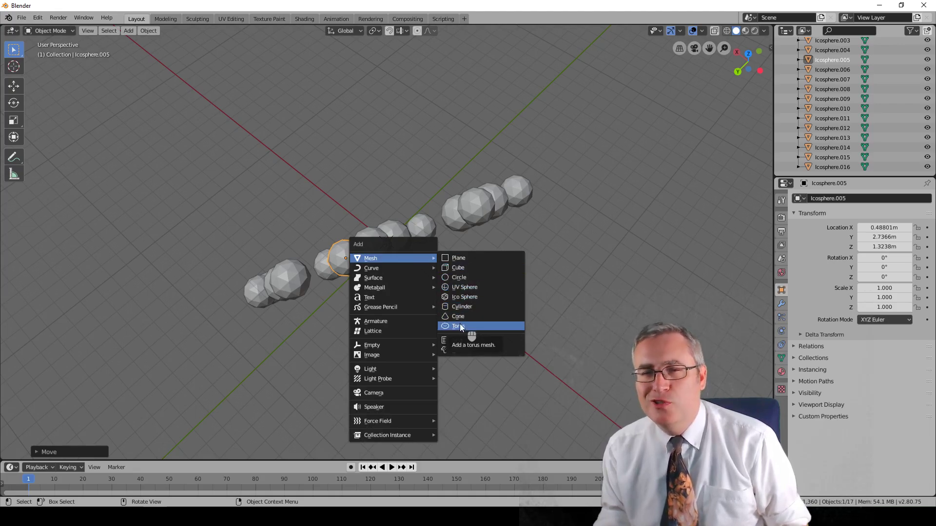
left_click(462, 327)
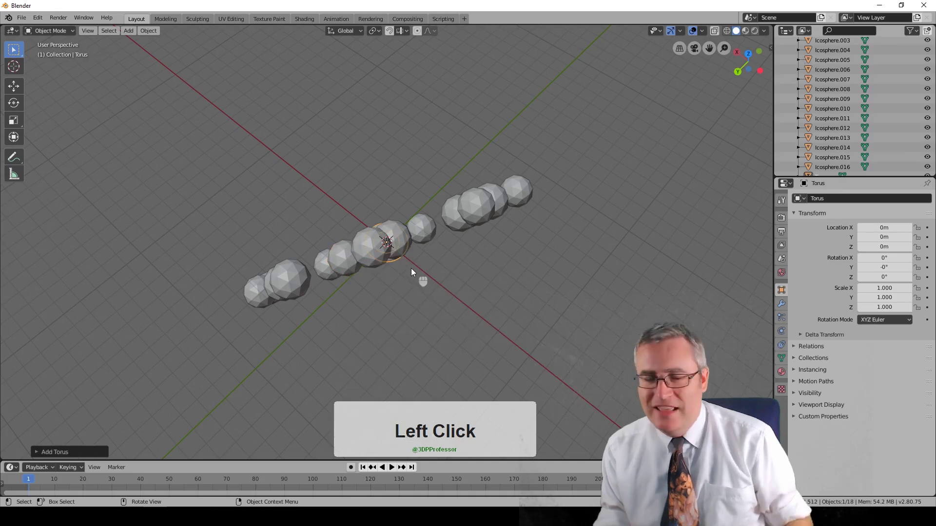
key("g")
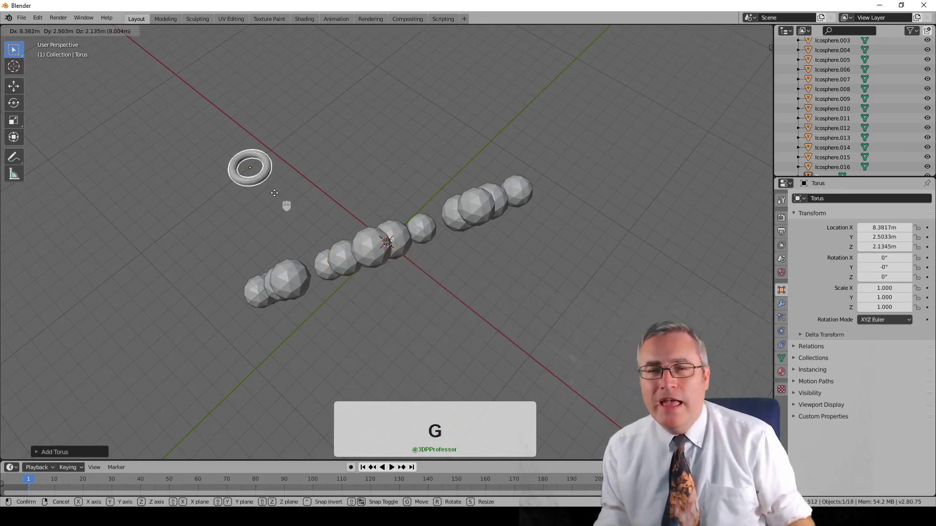
left_click(278, 198)
key("shift+a")
left_click(471, 348)
key("g")
left_click(543, 224)
key("shift+a")
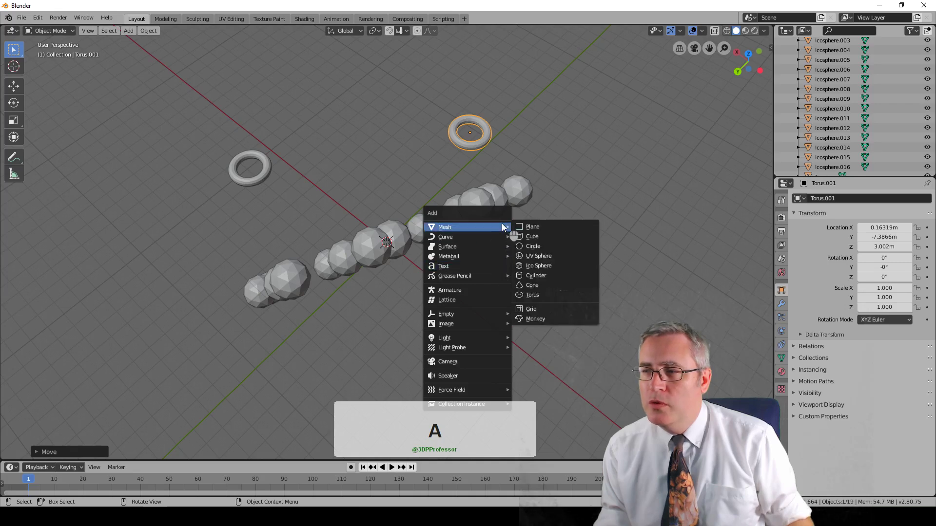
left_click(546, 299)
key("g")
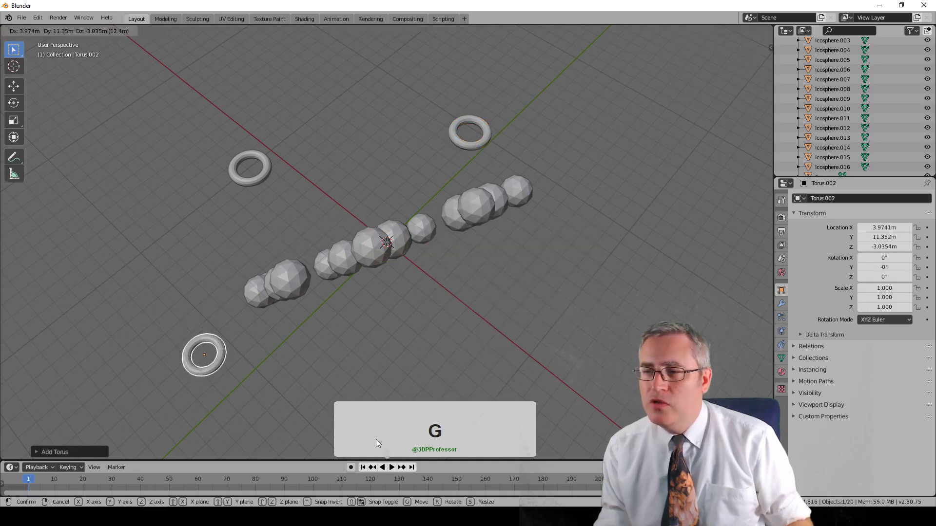
left_click(407, 402)
key("shift+a")
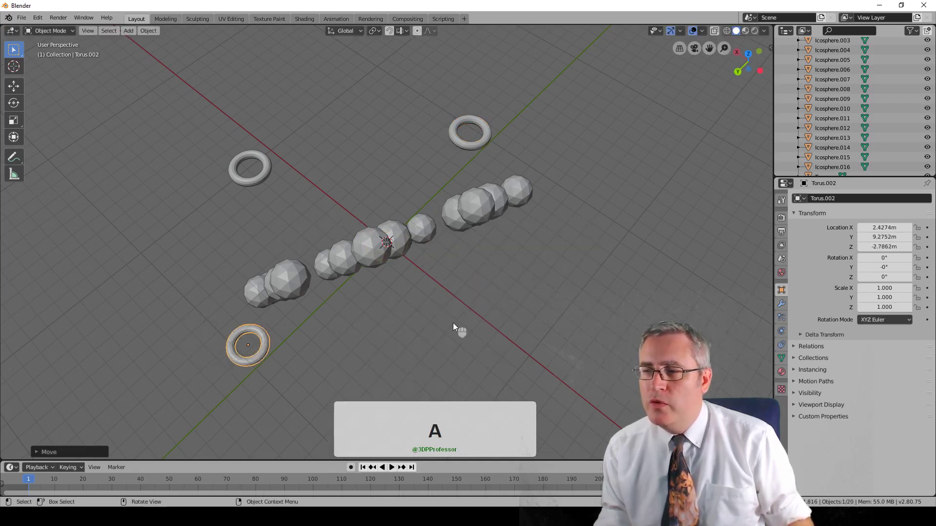
Add four more tori and spread them around the middle of the scene.
key("shift+a")
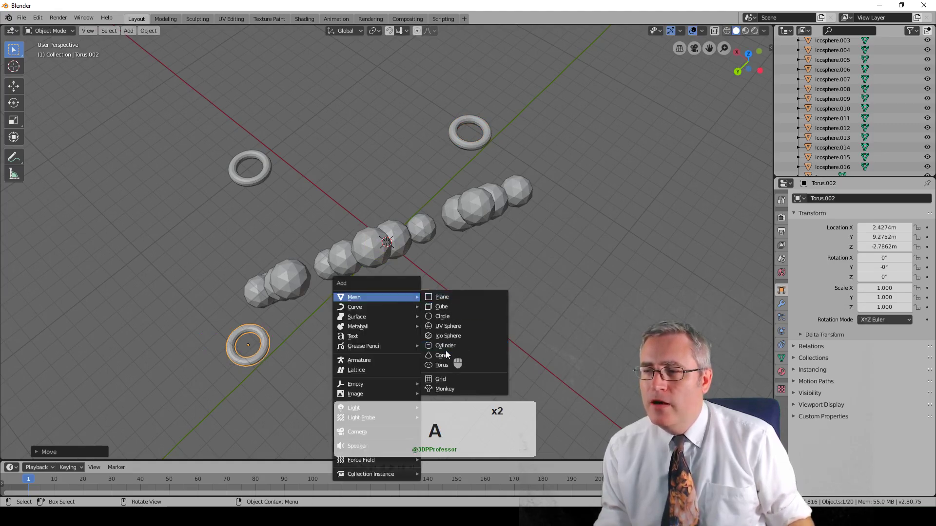
left_click(443, 369)
key("g")
left_click(485, 330)
key("shift+a")
left_click(419, 360)
key("g")
left_click(416, 287)
key("shift+a")
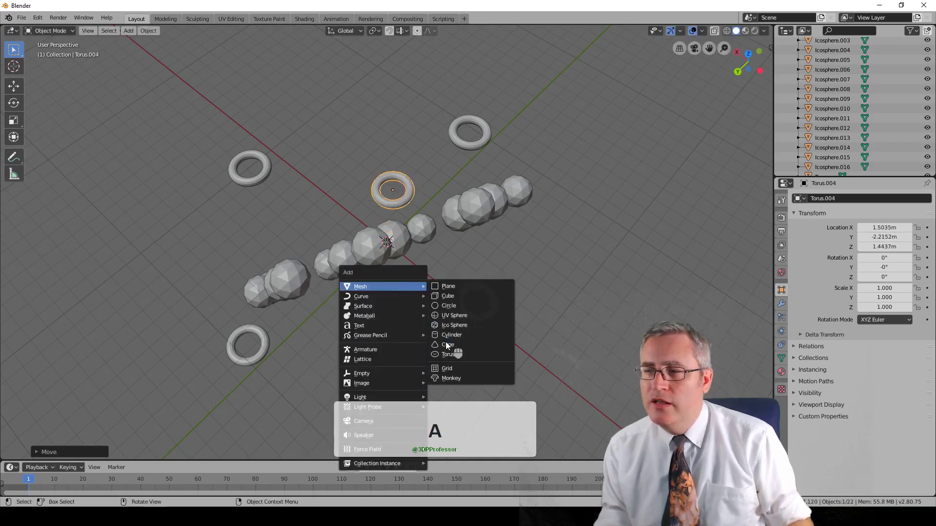
left_click(447, 358)
key("g")
left_click(367, 313)
key("shift+a")
left_click(414, 376)
key("g")
left_click_drag(394, 349, 380, 306)
Add two final tori, one left of centre and one near the left cluster.
key("shift+a")
left_click(423, 371)
key("g")
left_click(508, 349)
key("shift+a")
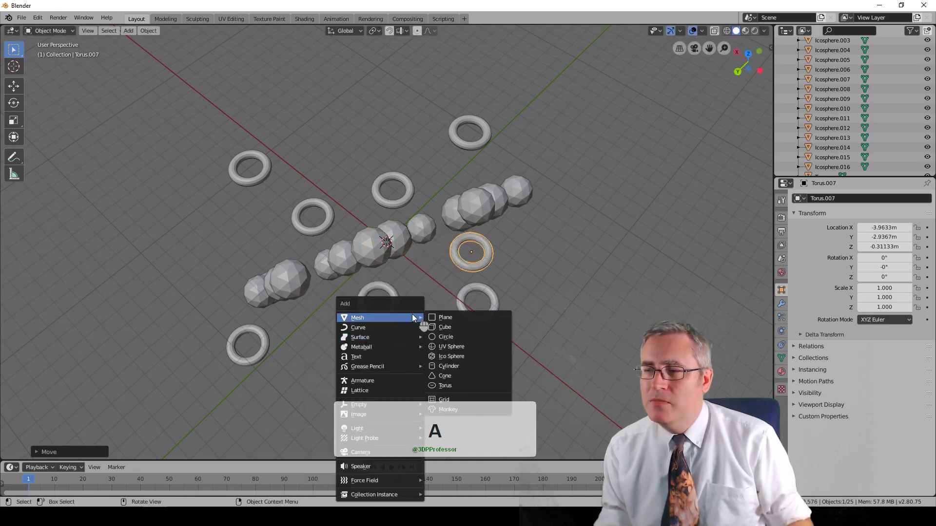
left_click(451, 387)
key("g")
key("a")
left_click(250, 309)
key("shift+a")
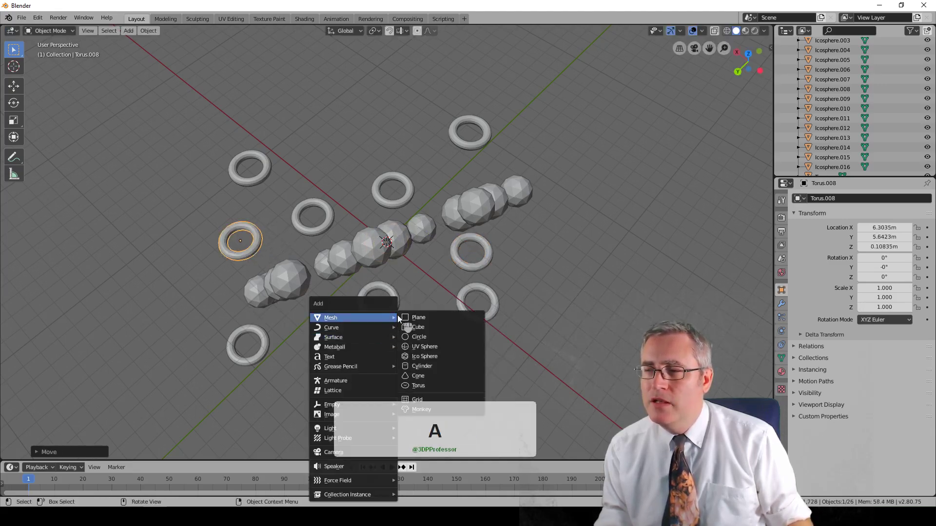
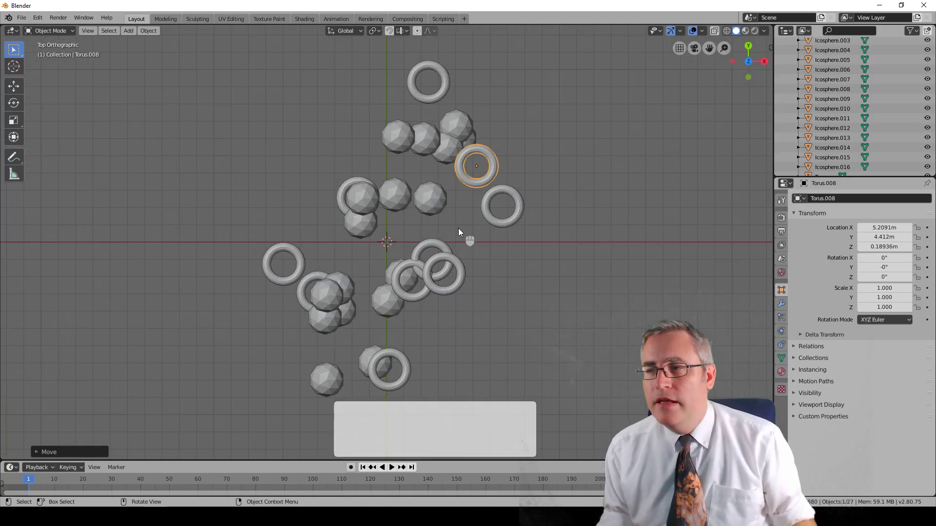
Add cubes in top view and place them around the spheres, the last near X 4.1 m, Y −6.2 m.
key("shift+a")
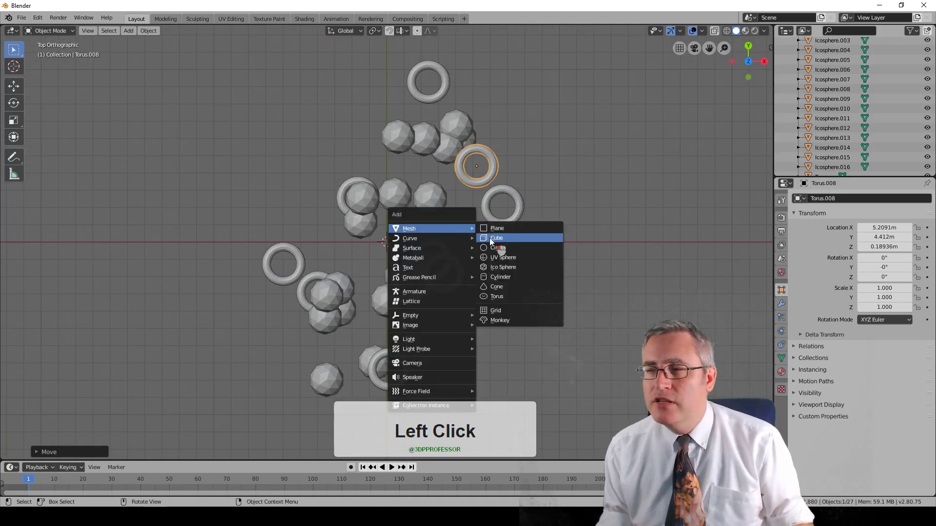
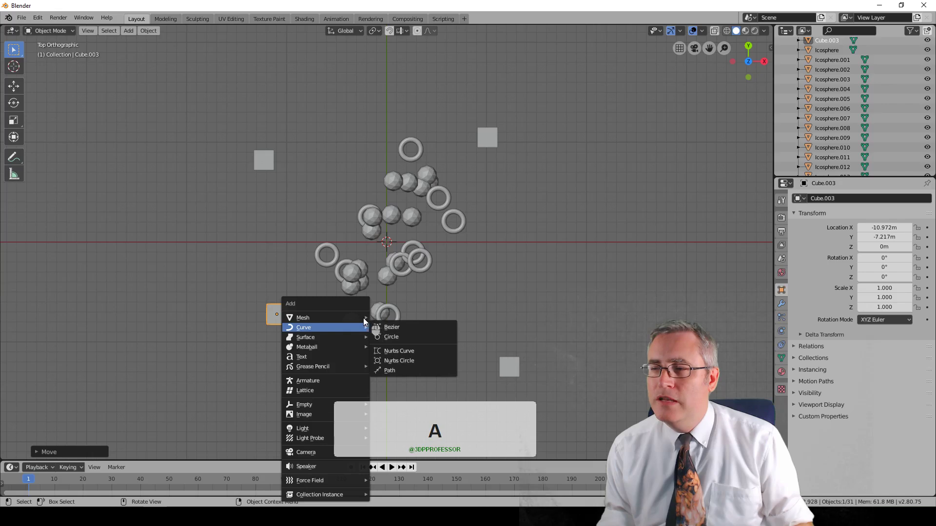
left_click(397, 328)
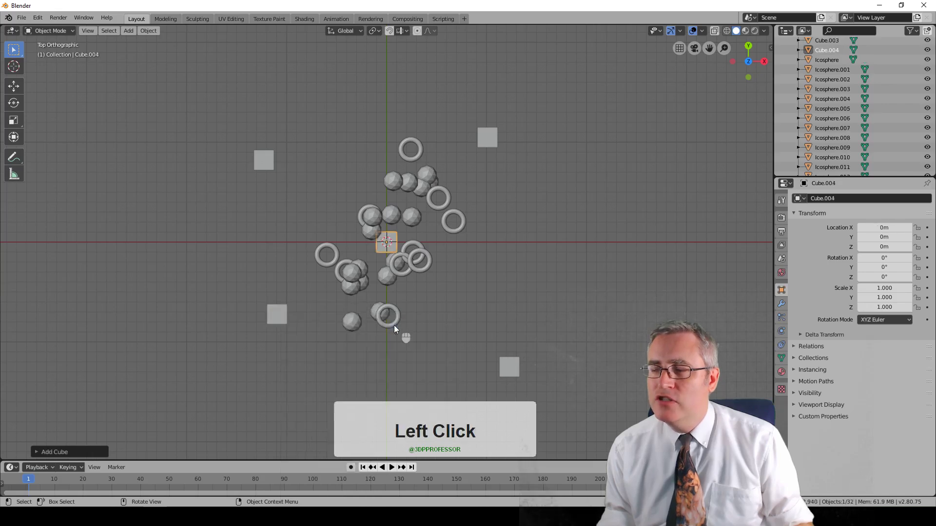
key("g")
left_click(379, 277)
key("shift+a")
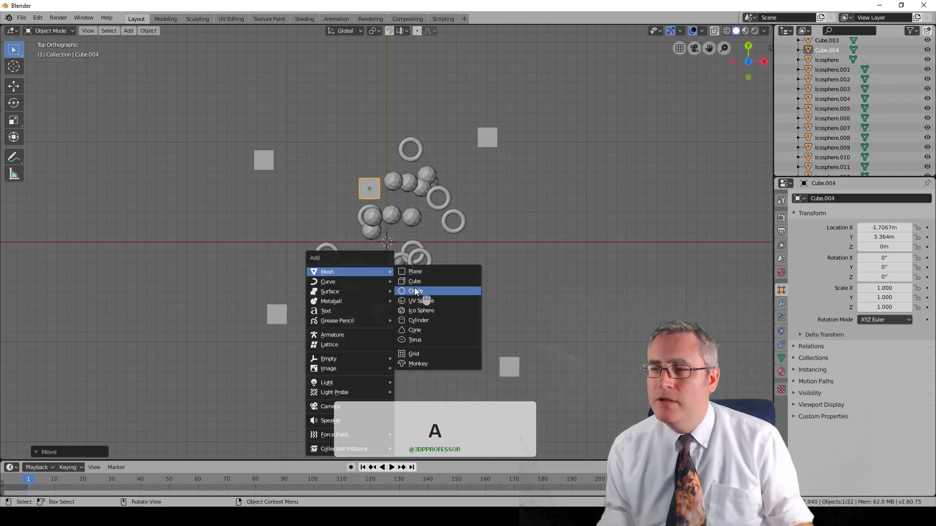
left_click(418, 287)
key("g")
left_click(460, 349)
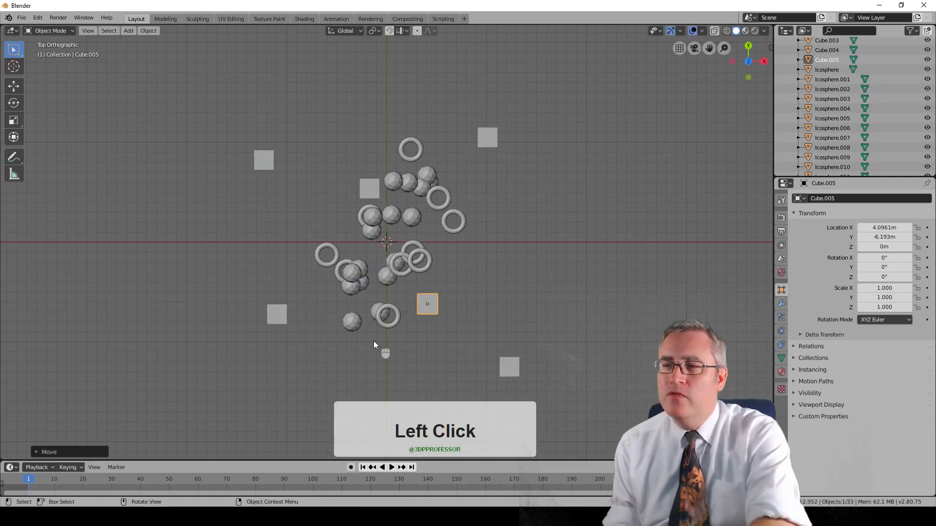
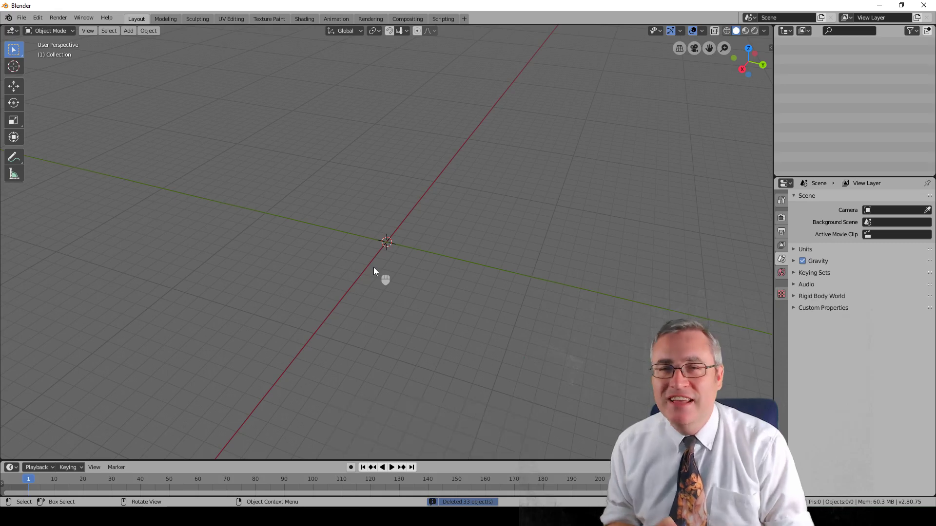
Add an icosphere to the empty scene and move it along the X axis.
key("shift+a")
left_click(425, 309)
left_click(404, 255)
key("g")
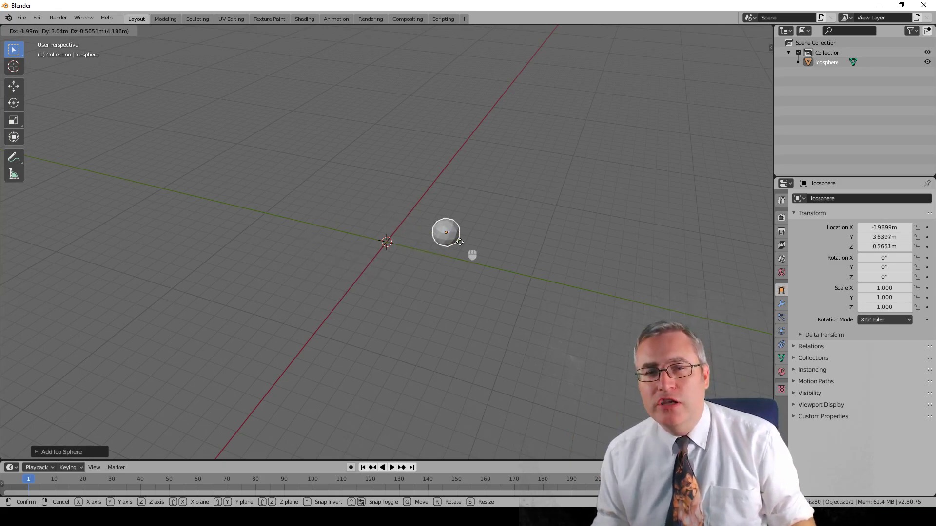
key("x")
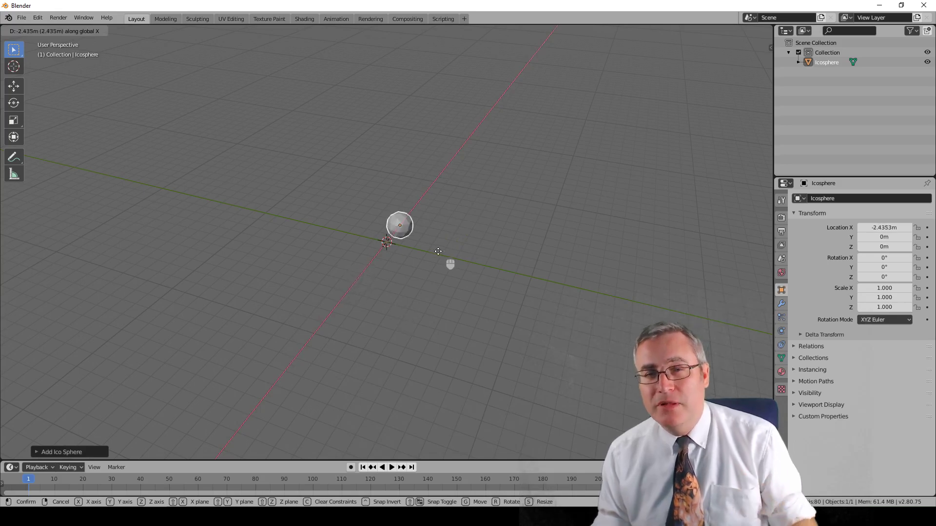
left_click(406, 316)
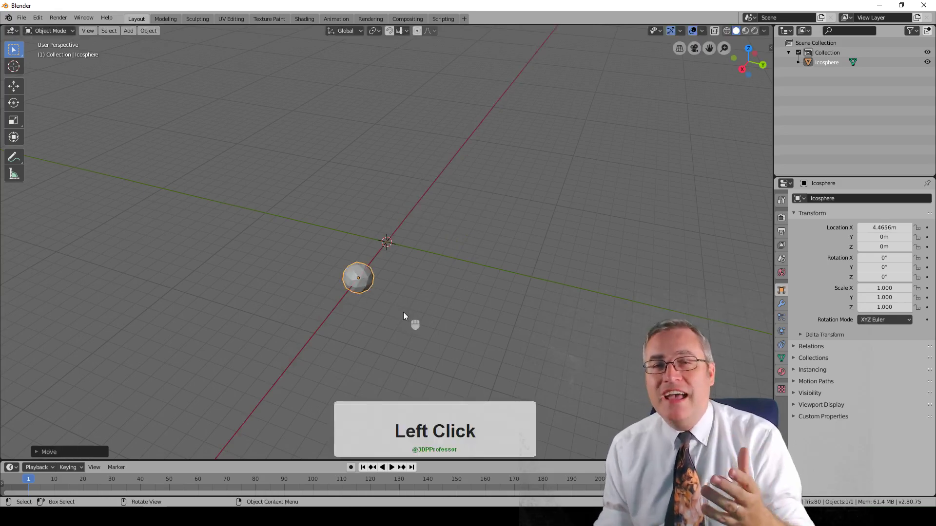
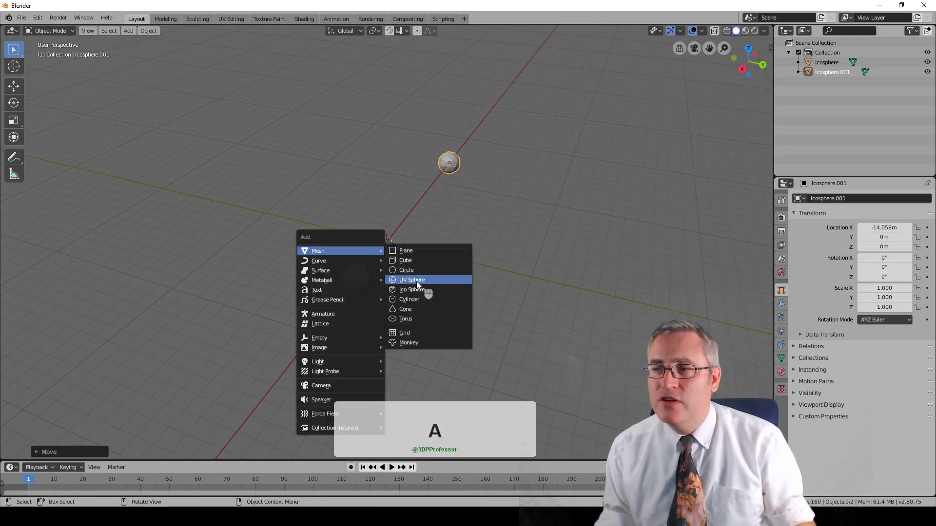
Add two more icospheres and slide each along X to different distances, the newest to about 9.7 m.
left_click(415, 292)
key("g")
key("x")
key("g")
left_click(439, 242)
key("shift+a")
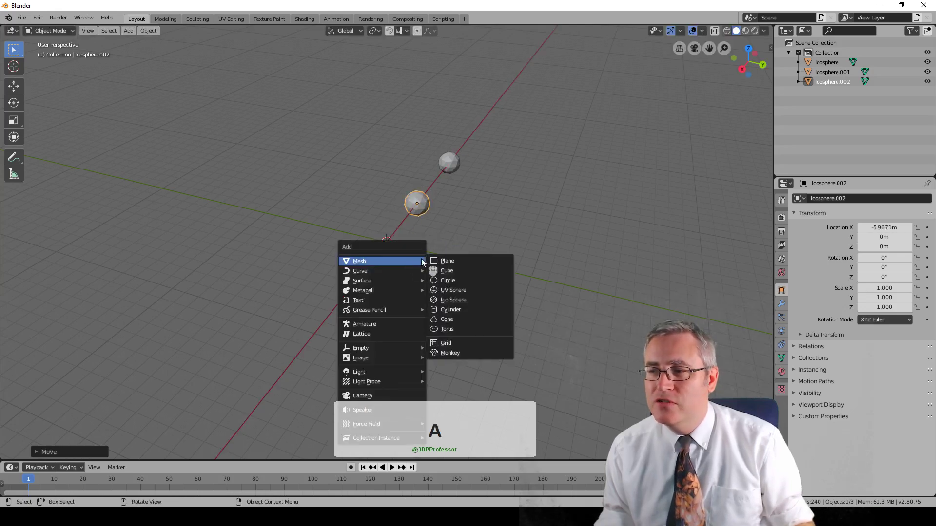
left_click(446, 305)
key("g")
key("x")
left_click(345, 340)
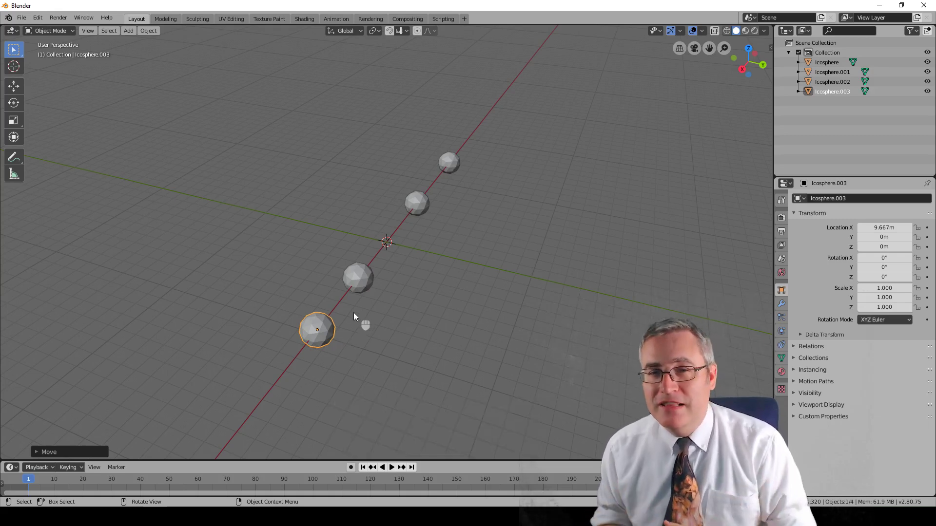
key("shift+a")
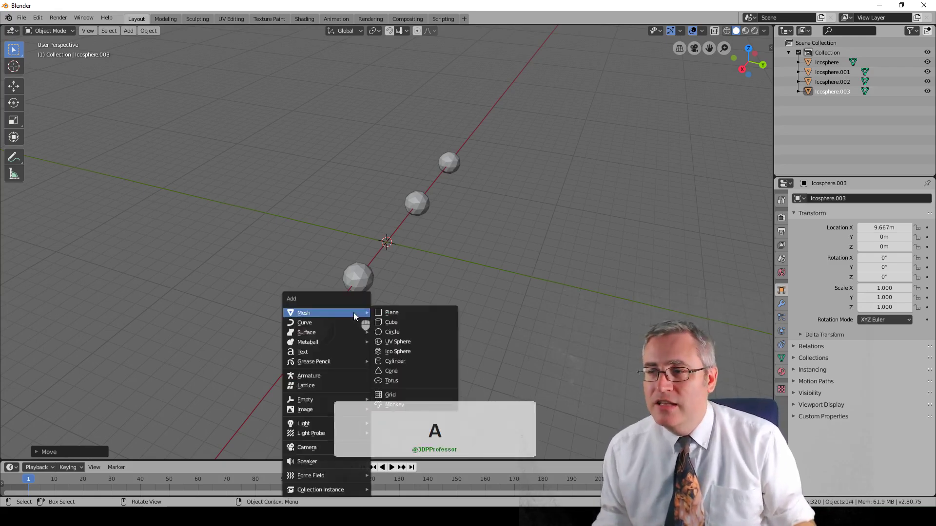
Add a fifth icosphere and drag it out along the X axis toward about −21.8 m.
left_click(411, 356)
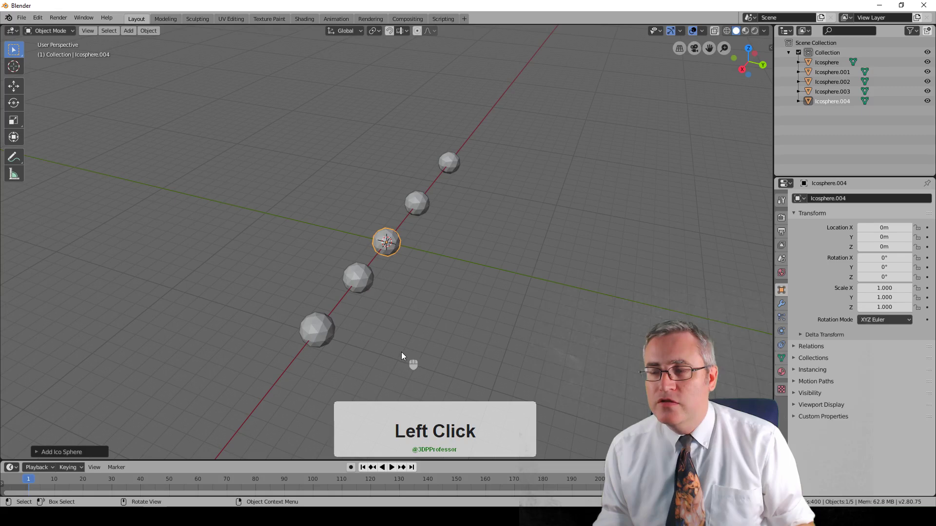
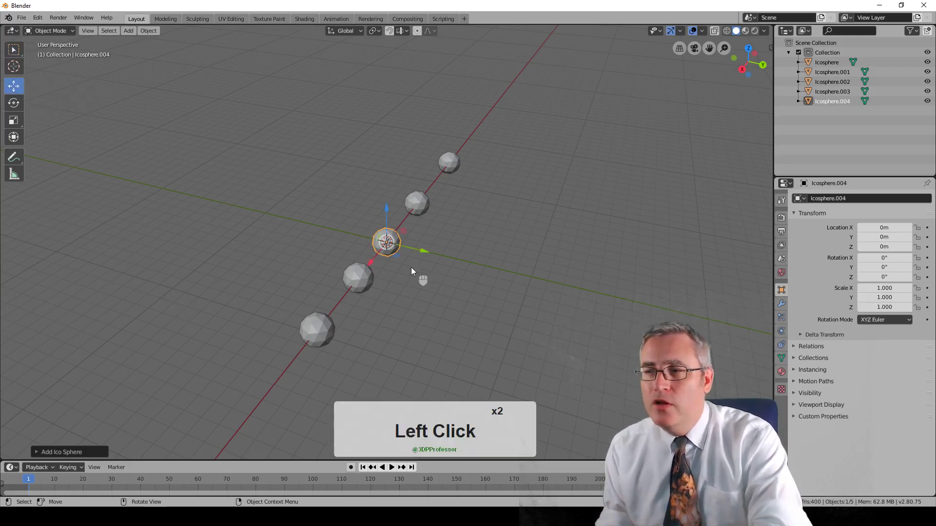
scroll("up", 3)
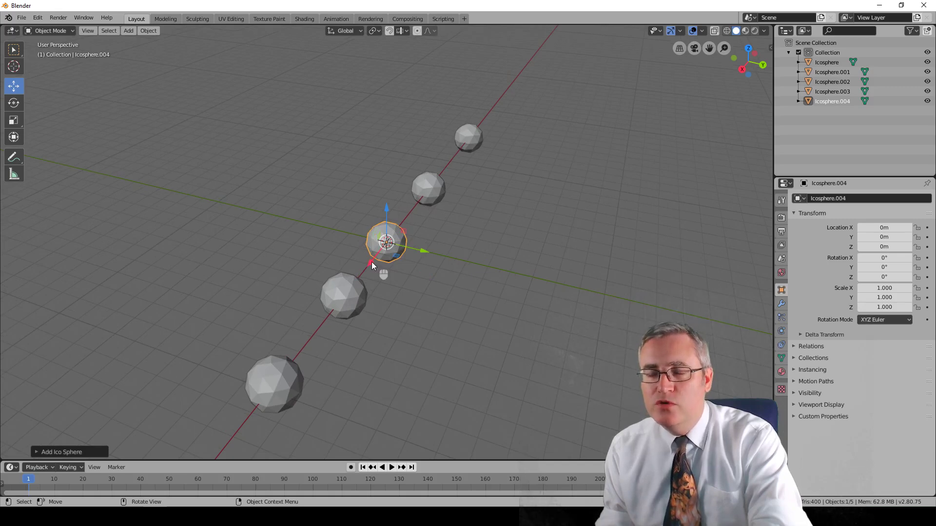
left_click_drag(373, 260, 437, 216)
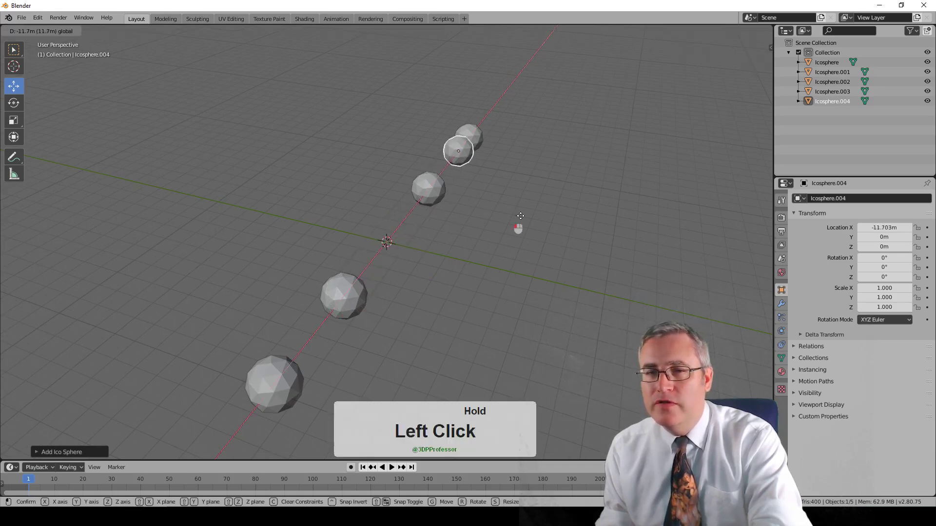
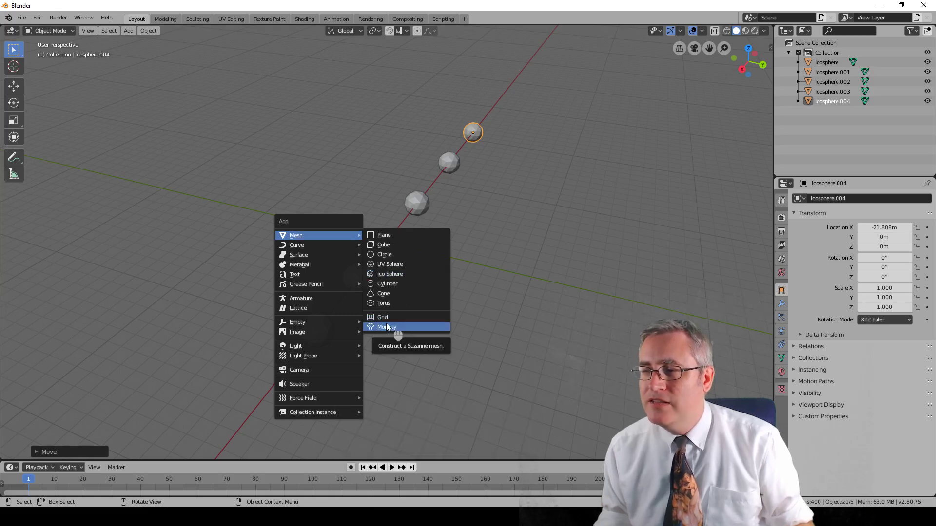
Add a Suzanne monkey head and start moving it along Y away from the icosphere row.
left_click(390, 326)
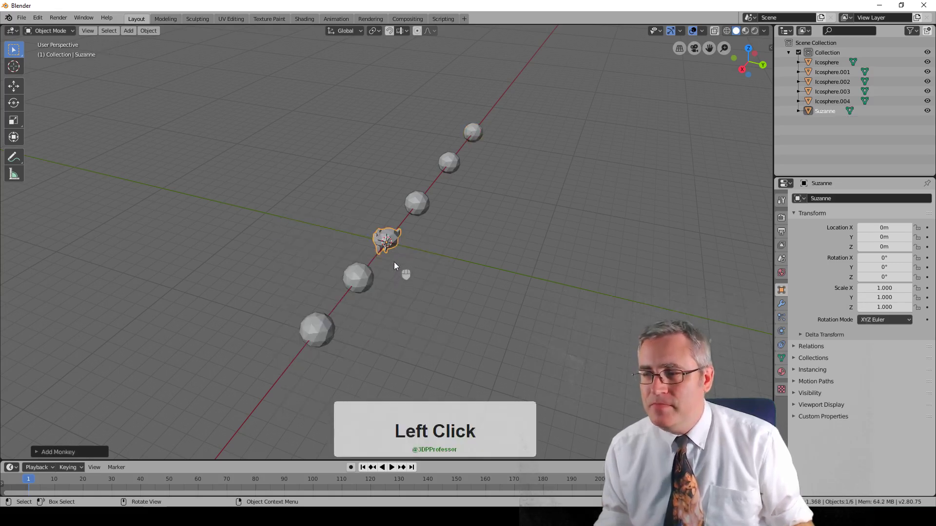
left_click_drag(299, 256, 289, 248)
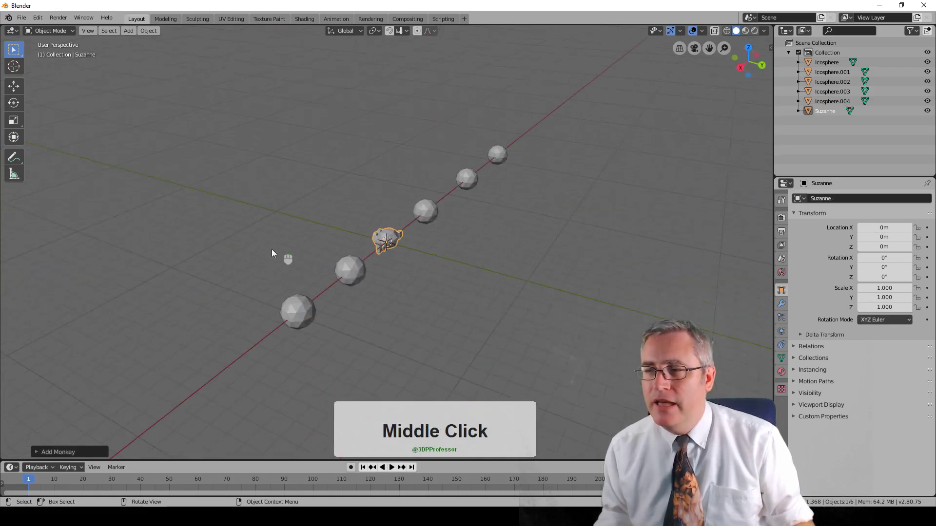
left_click_drag(293, 267, 369, 264)
scroll("up", 3)
middle_click(359, 282)
scroll("down", 3)
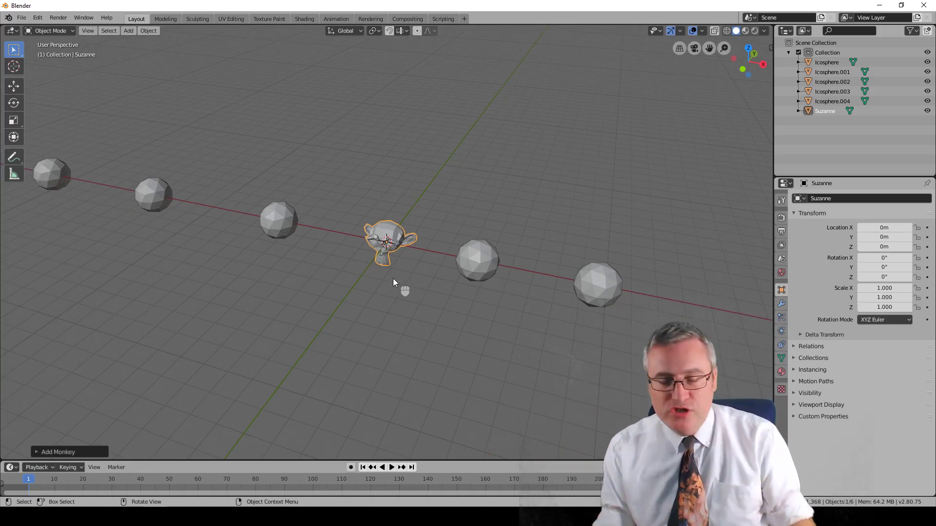
key("g")
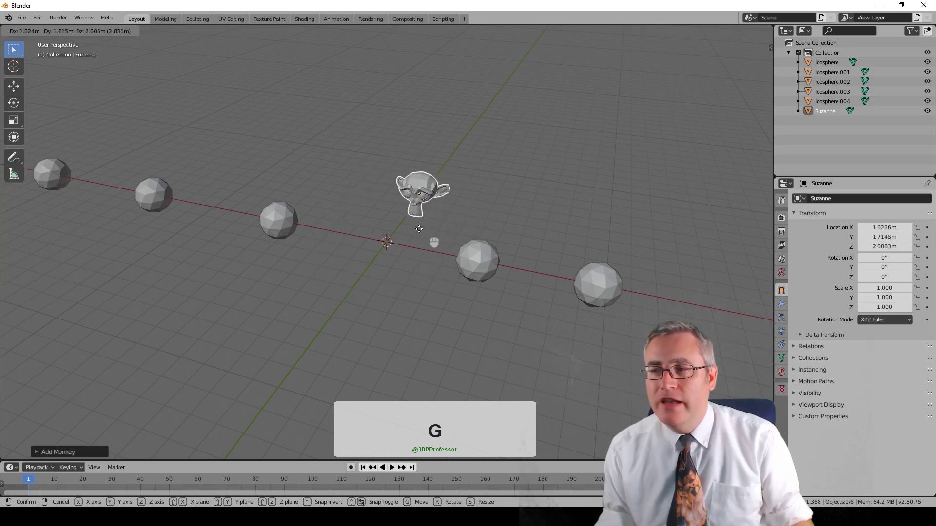
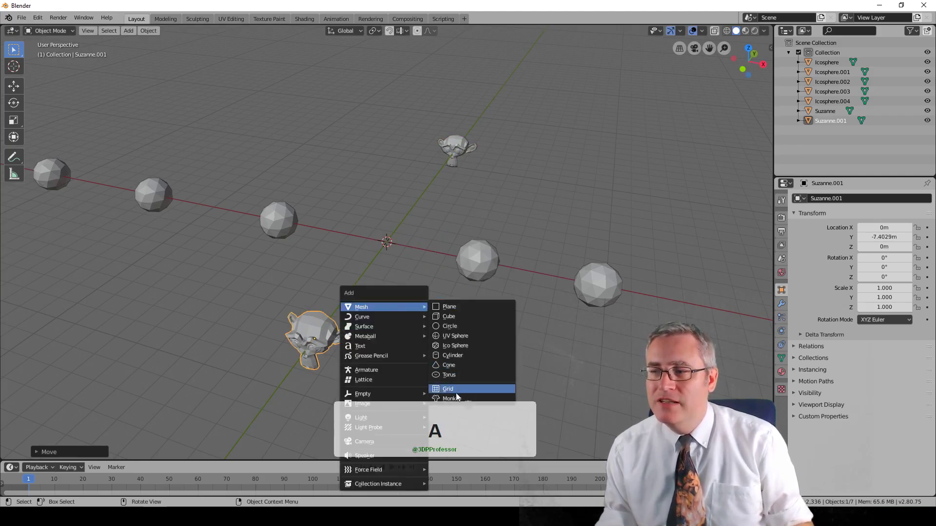
Add two more Suzanne monkey heads and slide each along the Y axis, the last near Y −3.1 m.
left_click(457, 402)
key("g")
key("y")
left_click_drag(443, 256, 417, 262)
key("shift+a")
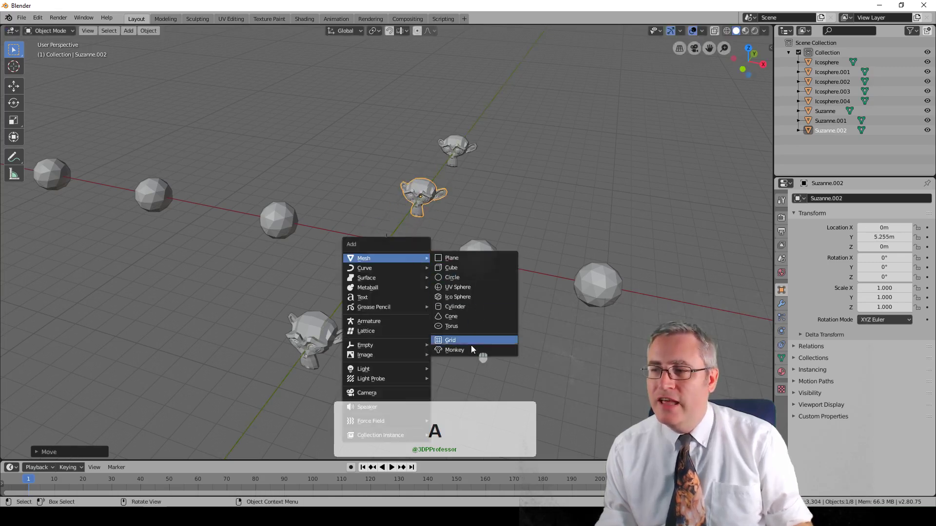
left_click(469, 355)
key("g")
key("y")
left_click(399, 323)
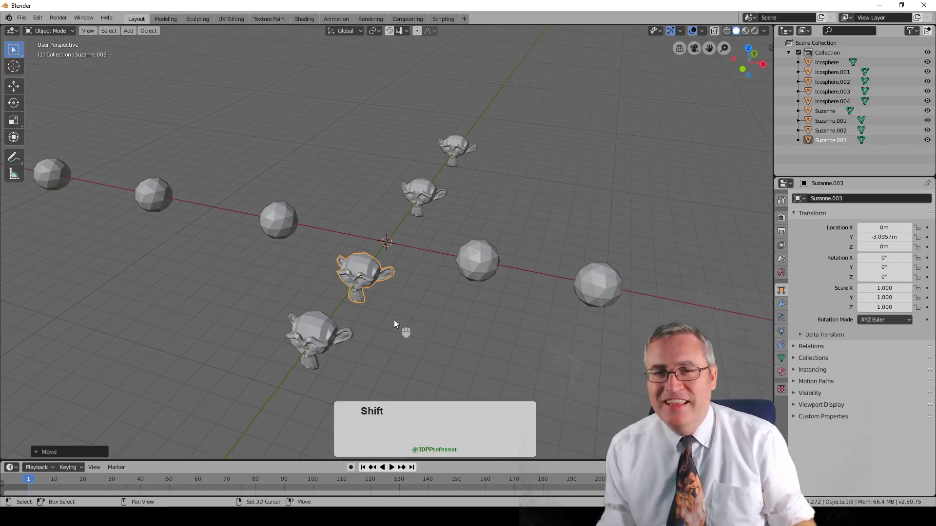
Add a cube at the origin.
key("shift+a")
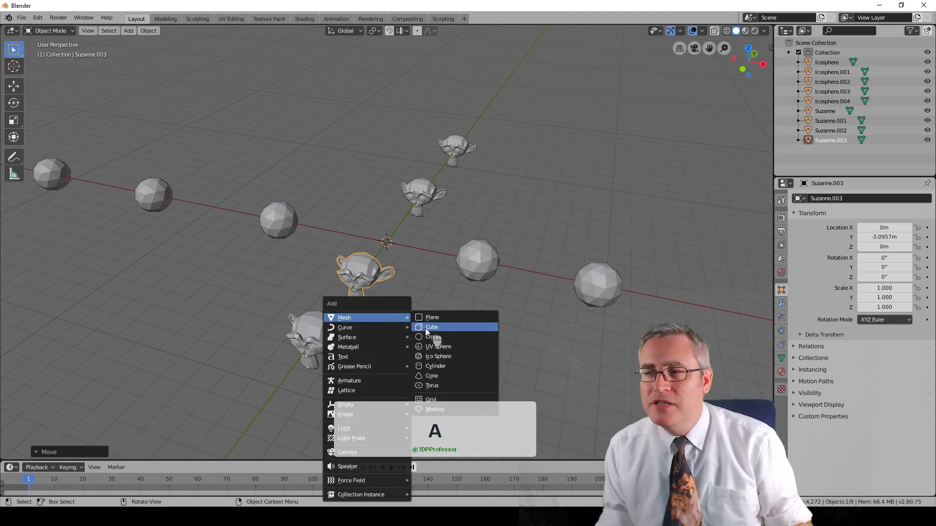
left_click(428, 332)
Add more cubes and move each along Z to stack them, the lowest at Z −10.4 m.
key("g")
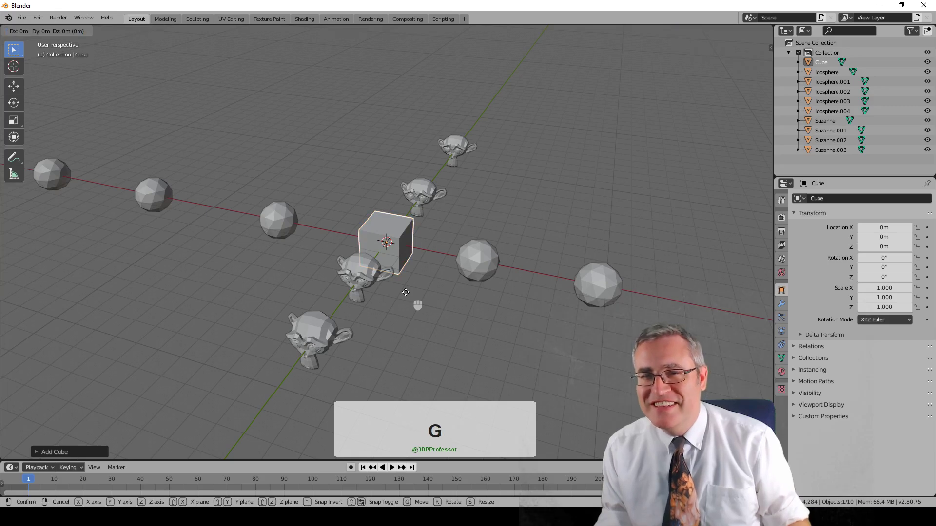
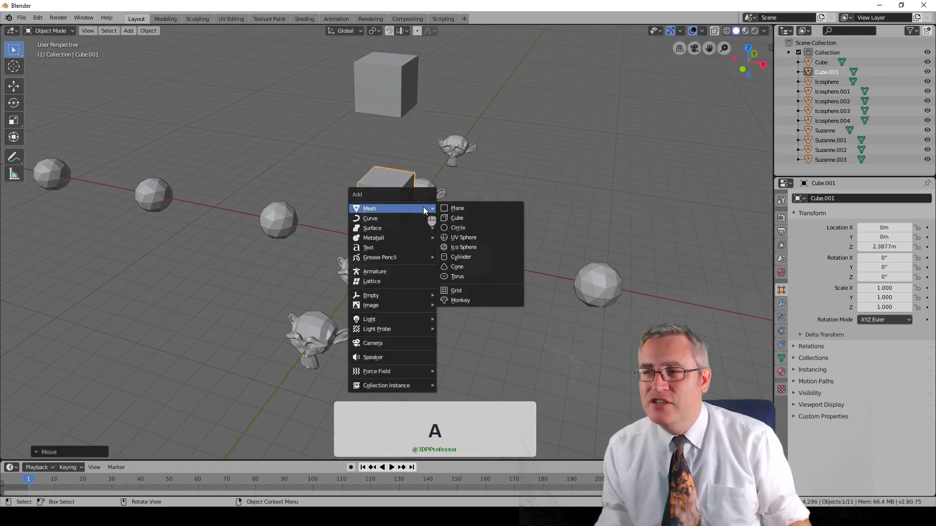
left_click(467, 225)
key("g")
key("z")
left_click(405, 312)
key("shift+a")
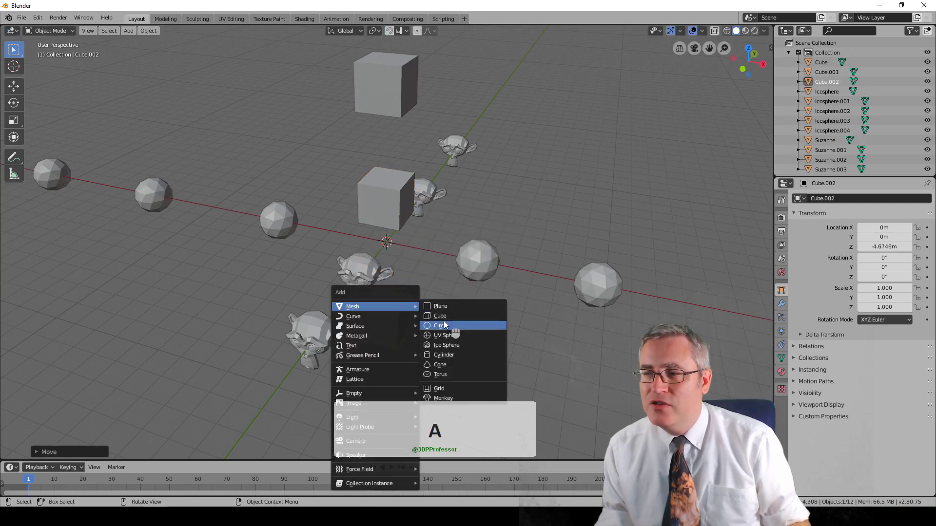
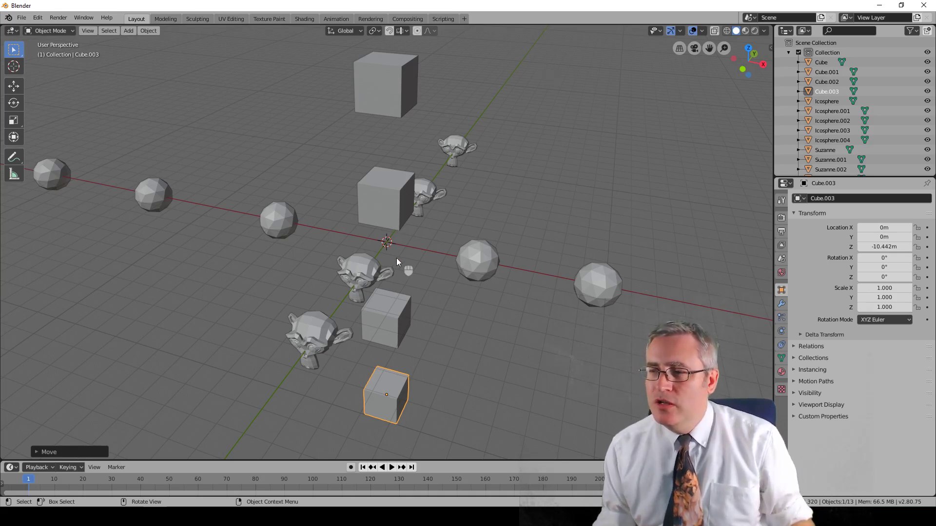
key("shift+a")
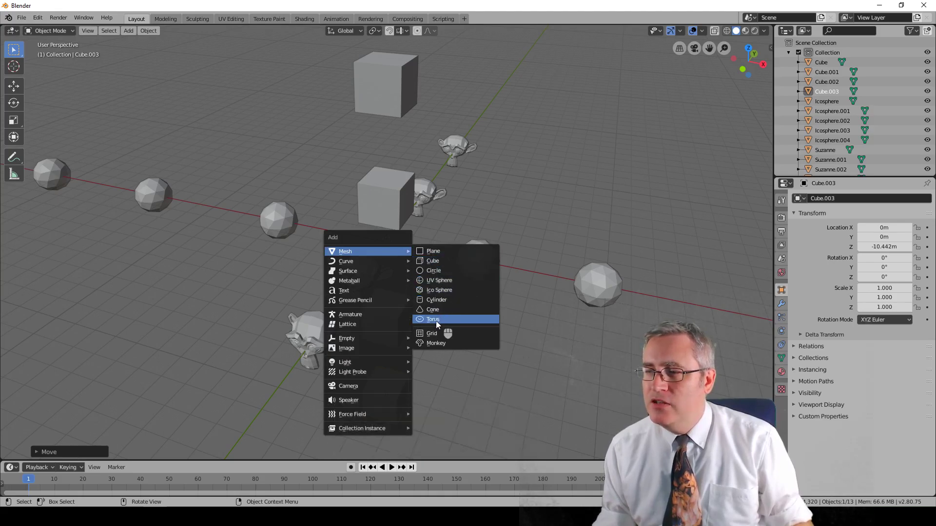
Add a torus and drag it along the X axis to about −2.5 m.
left_click(437, 323)
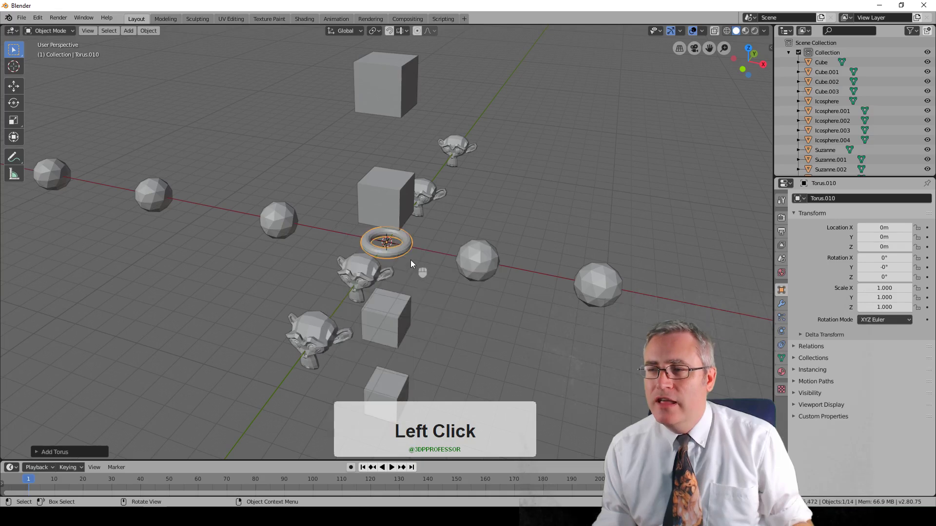
key("g")
key("x")
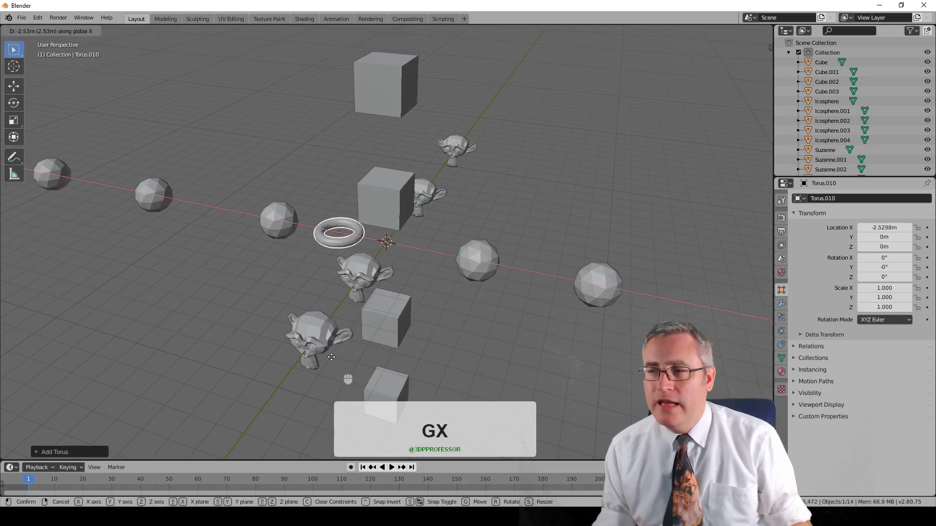
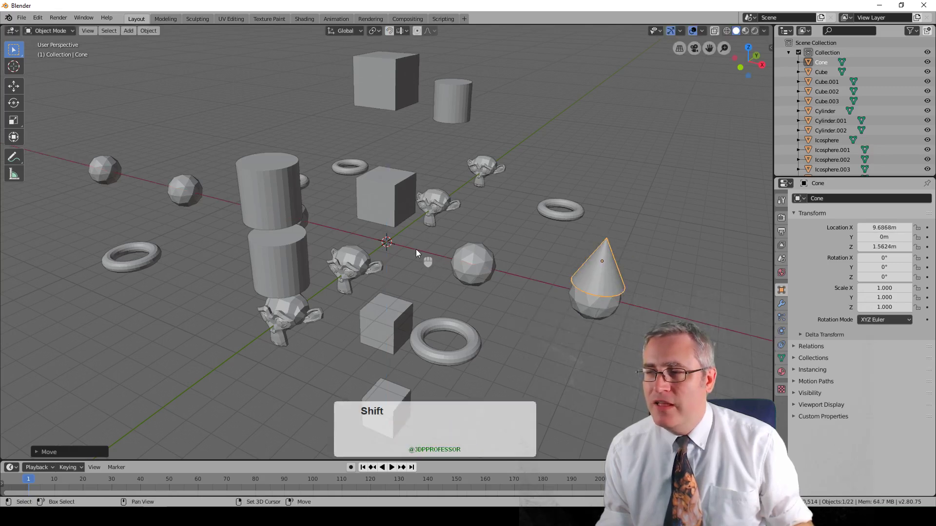
Add a cone and move it in the XZ plane into place among the other objects.
key("shift+a")
left_click(462, 312)
key("g")
key("z")
key("shift+y")
left_click(505, 281)
left_click_drag(317, 283, 364, 281)
middle_click(344, 272)
Add a second cone and drag it in the XZ plane toward X −5.8 m, Z 2.6 m.
key("shift+a")
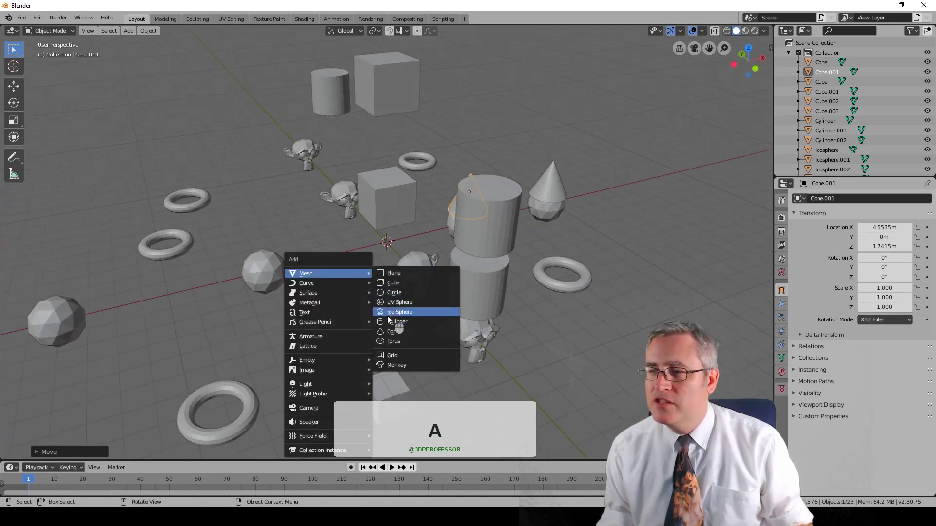
left_click(389, 334)
key("g")
key("shift+y")
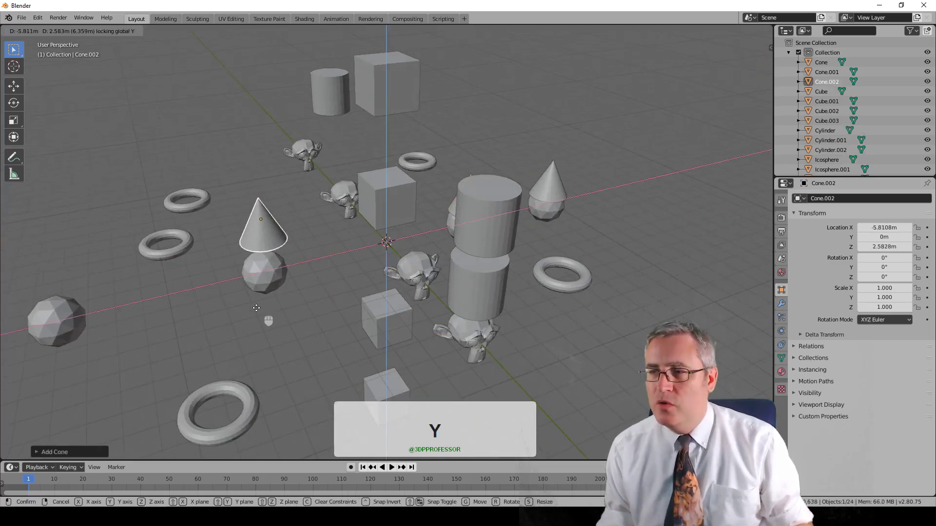
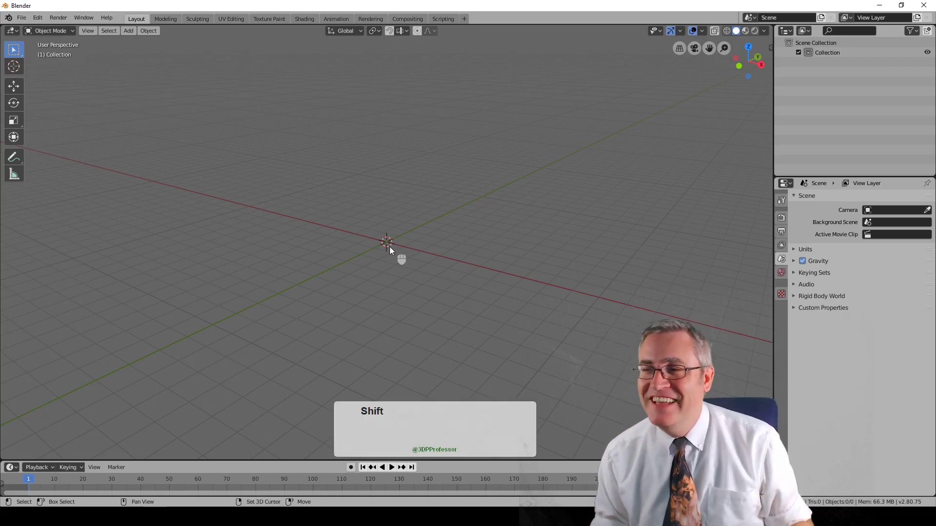
Add a Suzanne at the centre and a second one raised to about Z 1.38 m above it.
key("shift+a")
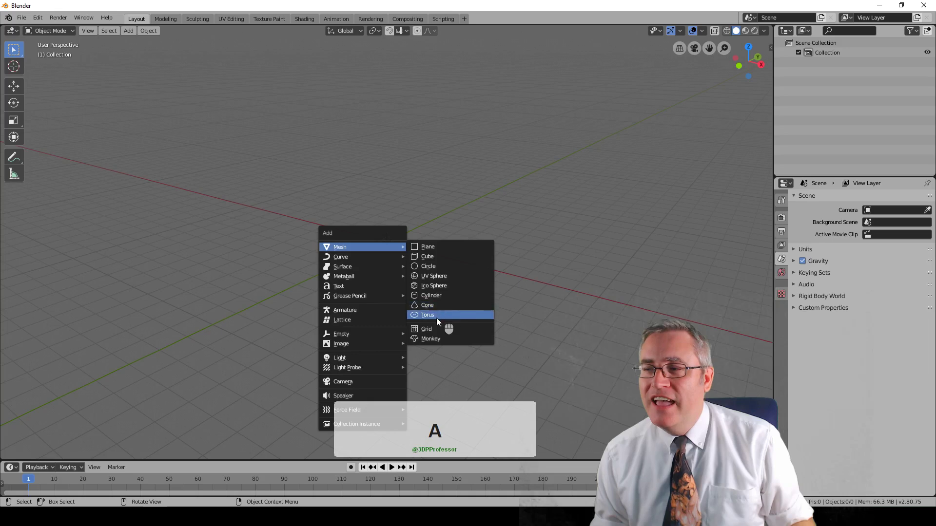
left_click(433, 345)
key("shift+a")
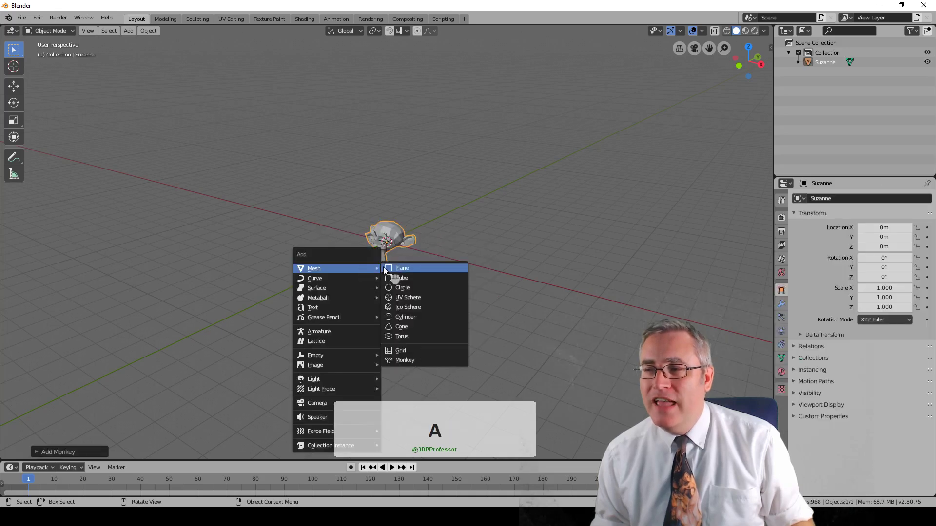
left_click(406, 364)
key("g")
key("z")
left_click(399, 264)
Orbit the view around the two stacked monkey heads.
left_click_drag(366, 271, 400, 263)
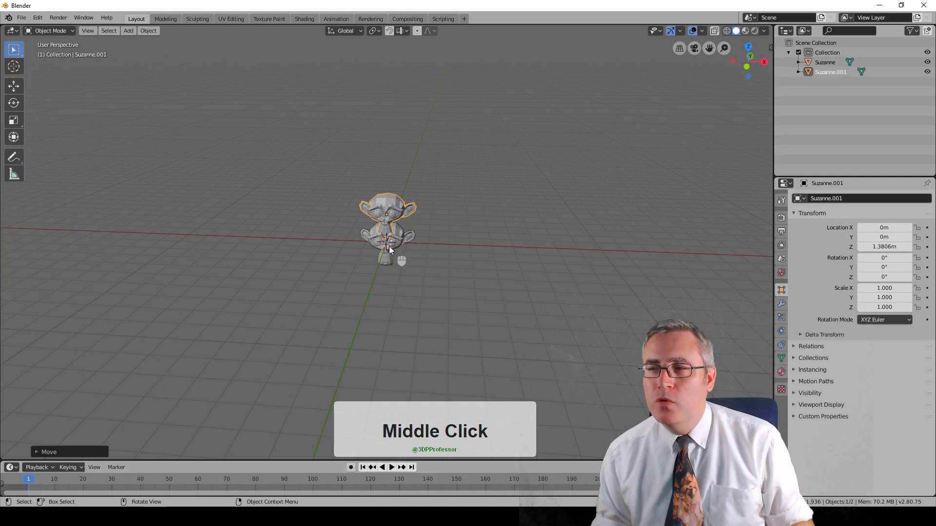
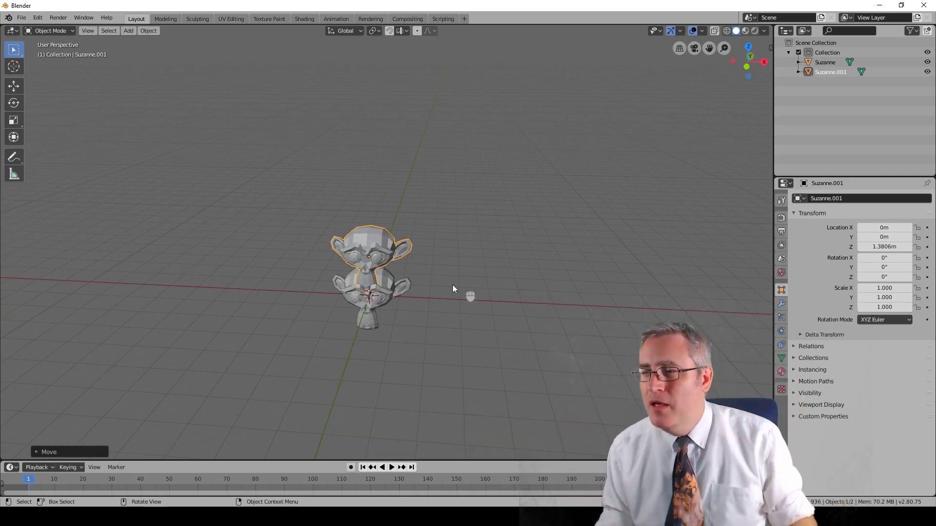
left_click_drag(449, 298, 401, 297)
left_click_drag(386, 307, 369, 303)
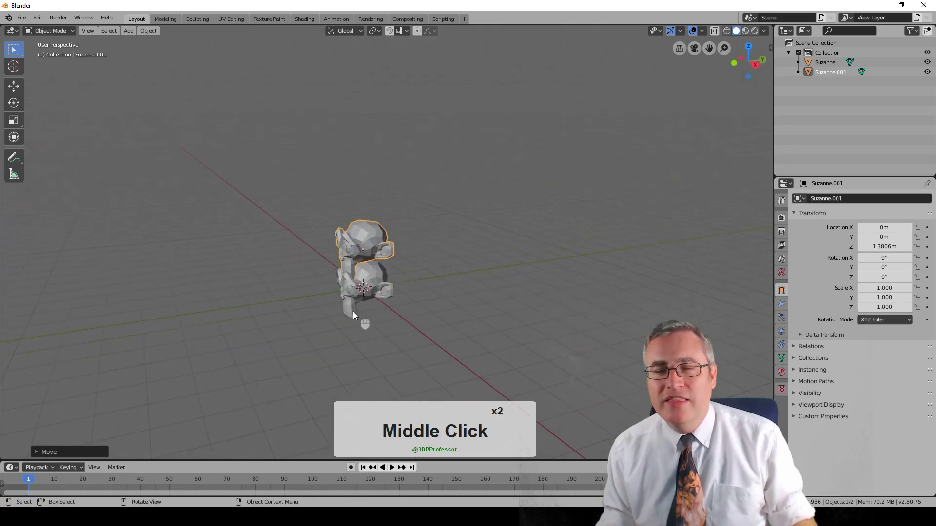
middle_click(372, 314)
left_click_drag(365, 306, 365, 304)
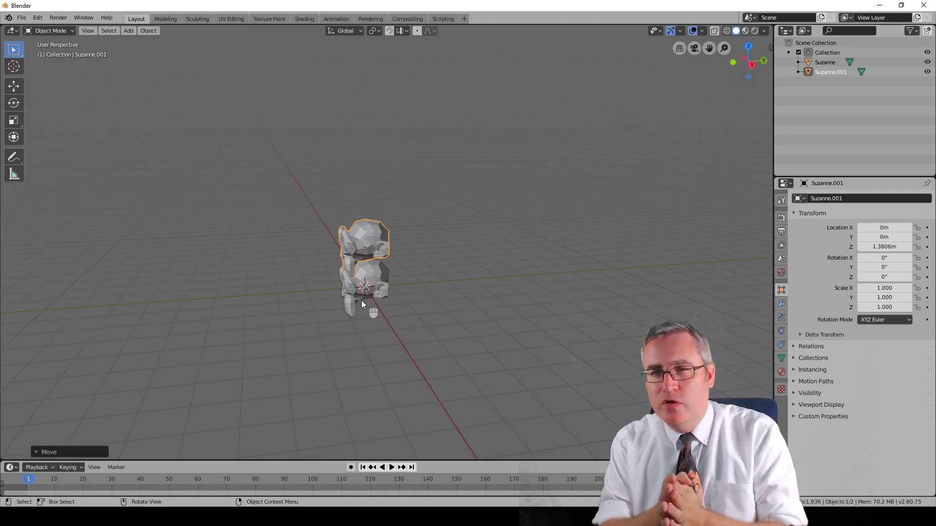